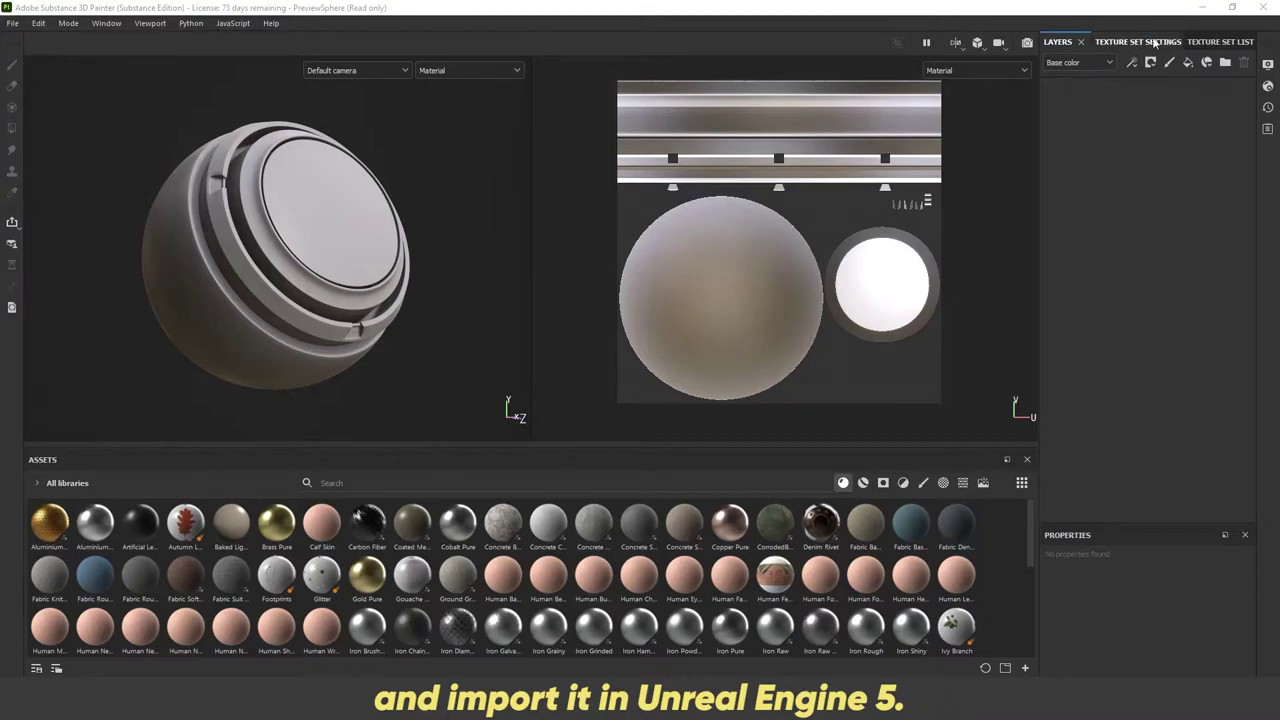
Step: Add user channels User0, User1 and User2 to the Sphere texture set, then add a fill layer
click(1155, 40)
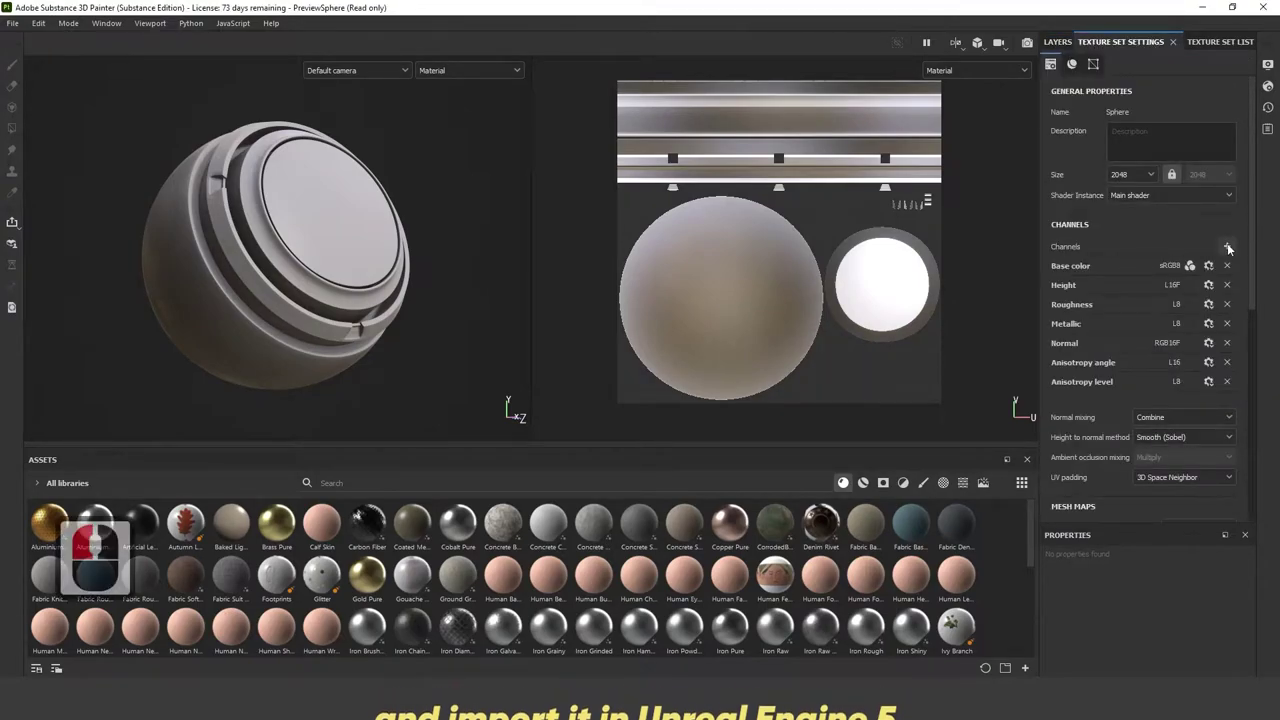
click(1233, 247)
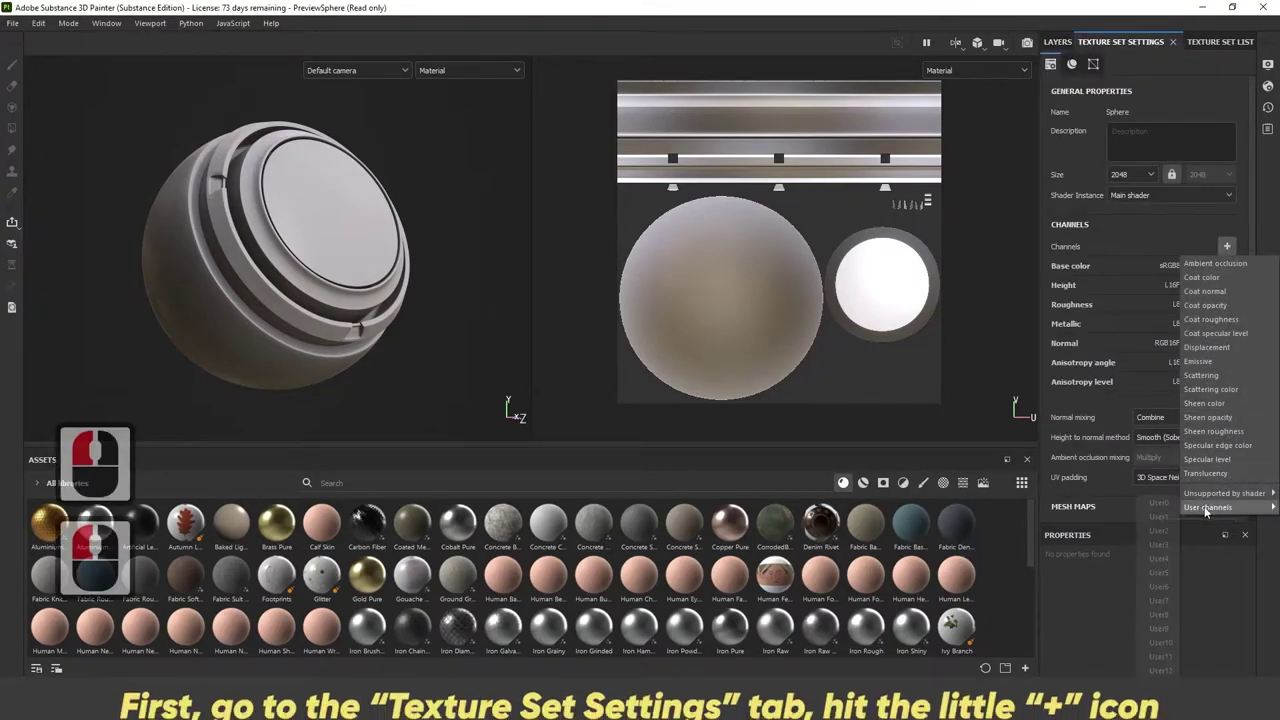
click(1152, 502)
click(1227, 249)
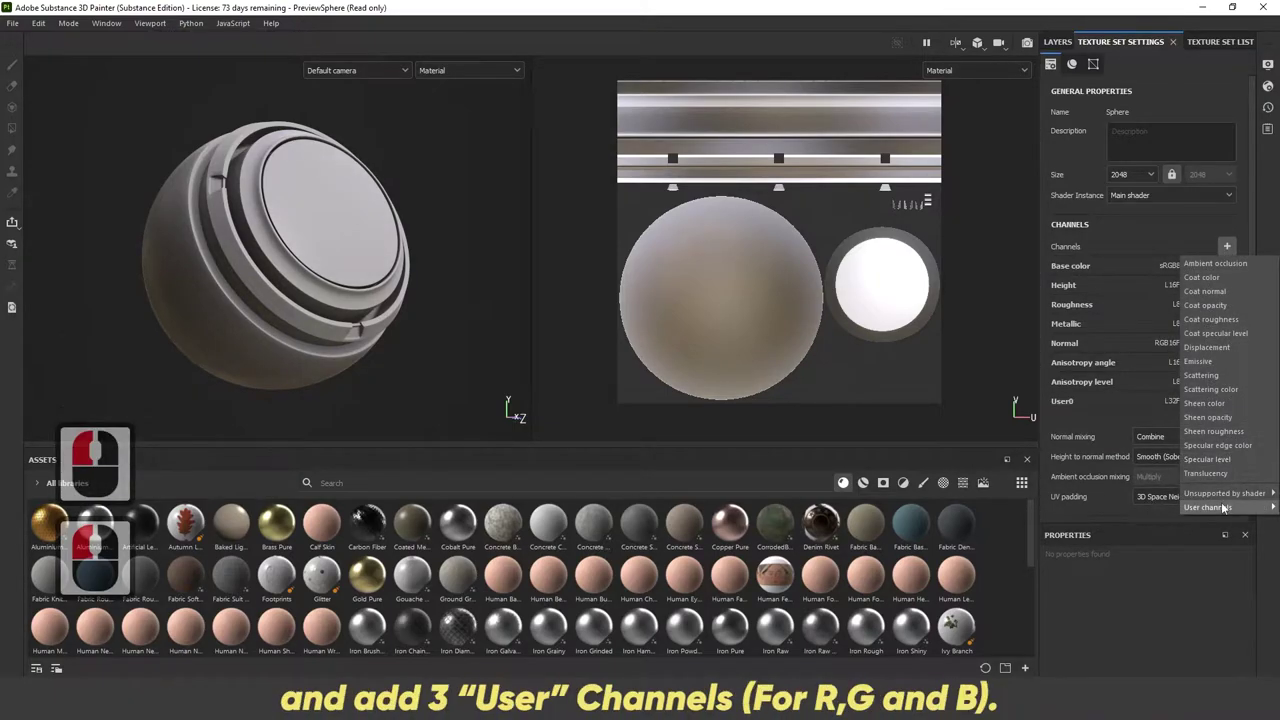
click(1156, 504)
click(1234, 248)
double_click(1161, 514)
click(1055, 43)
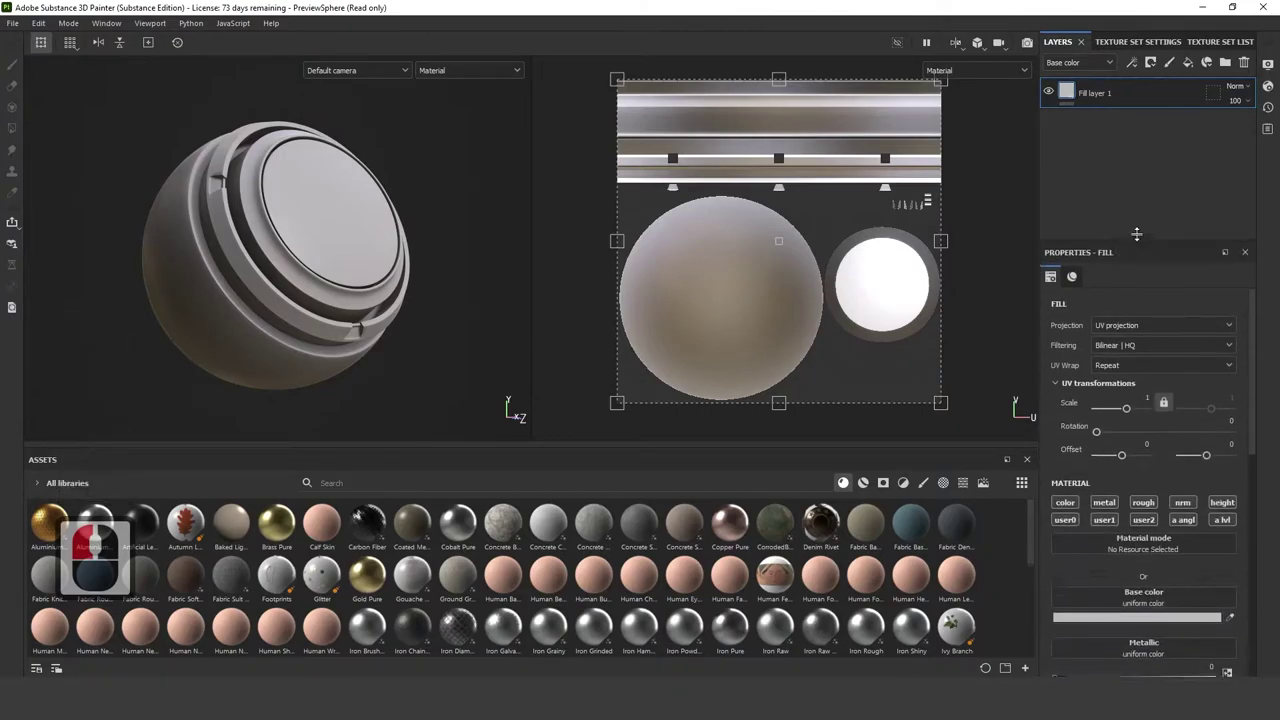
Step: Open the fill layer's channel list so it can target the new user channels
click(1130, 326)
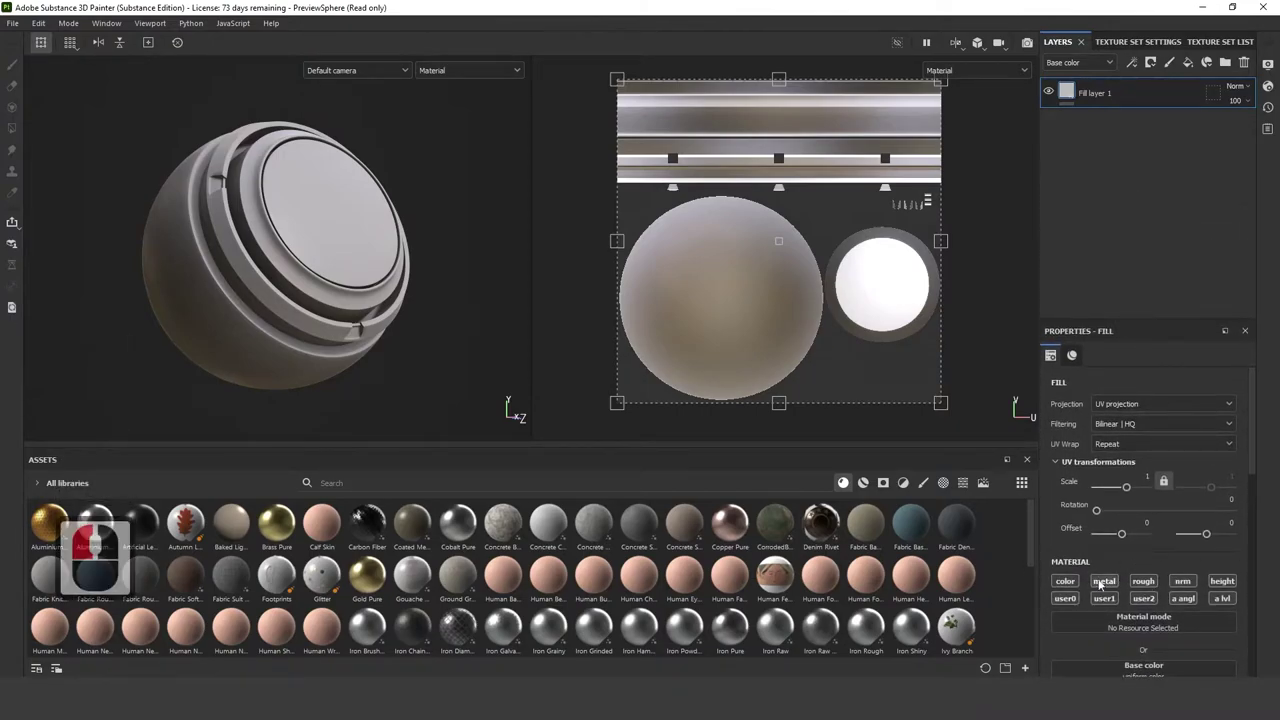
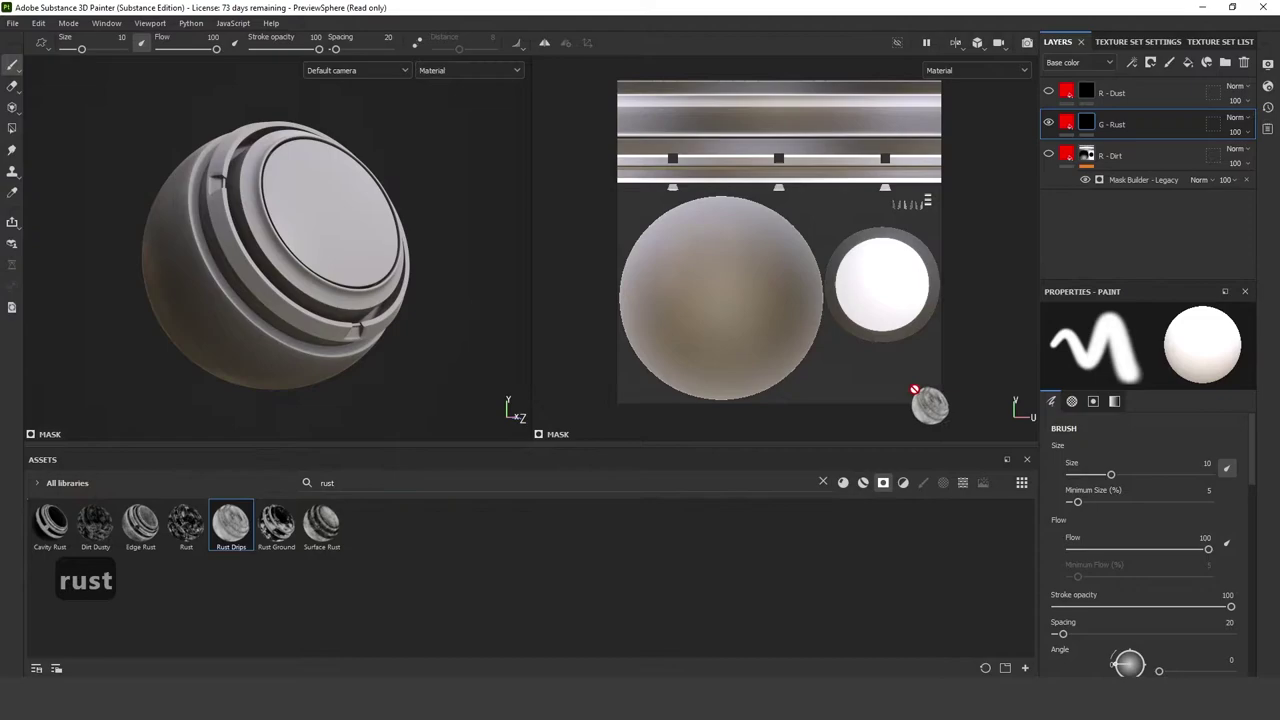
Step: Give the R - Dust layer a black mask driven by a Mask Editor generator
click(1092, 118)
click(1058, 174)
click(1058, 174)
click(1060, 127)
click(1060, 94)
click(1099, 98)
Step: Find 'dust' assets, apply mg_dripping_rust to G - Rust's mask and set Mask Editor opacity to 80
click(250, 491)
text(dust)
click(1091, 104)
click(1046, 142)
click(1055, 194)
click(1053, 132)
click(1056, 192)
click(1138, 111)
click(1141, 121)
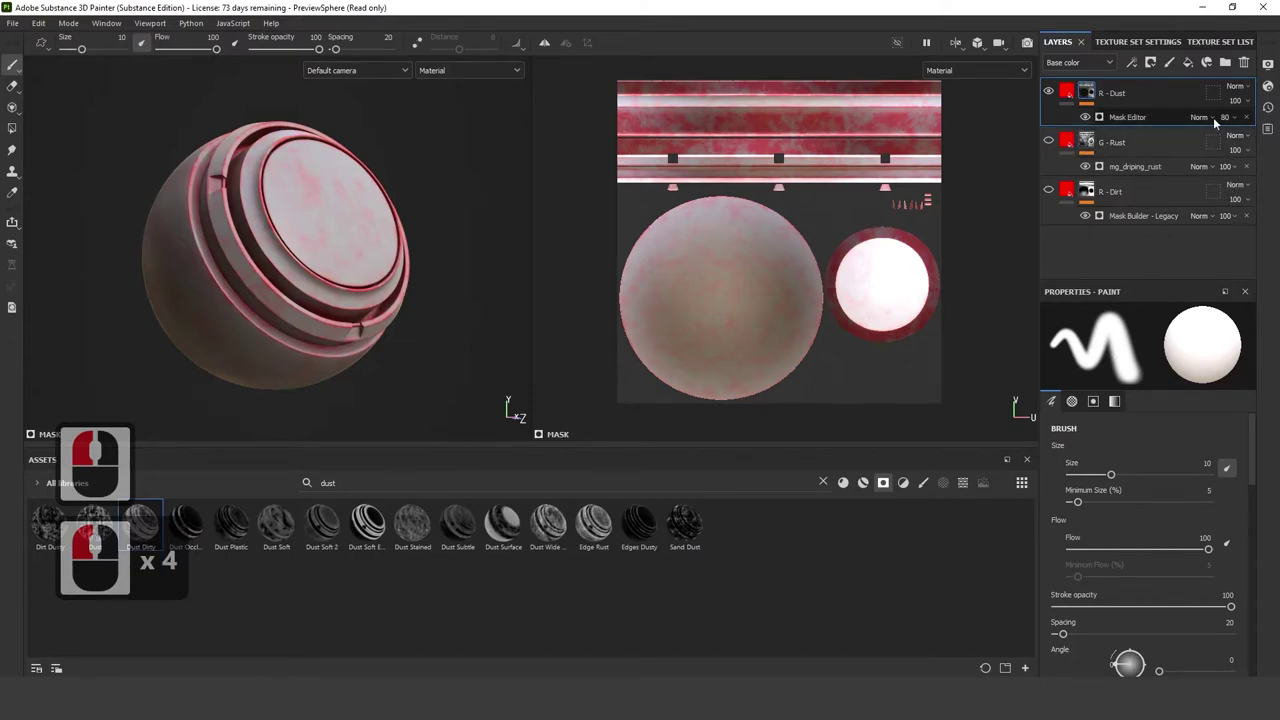
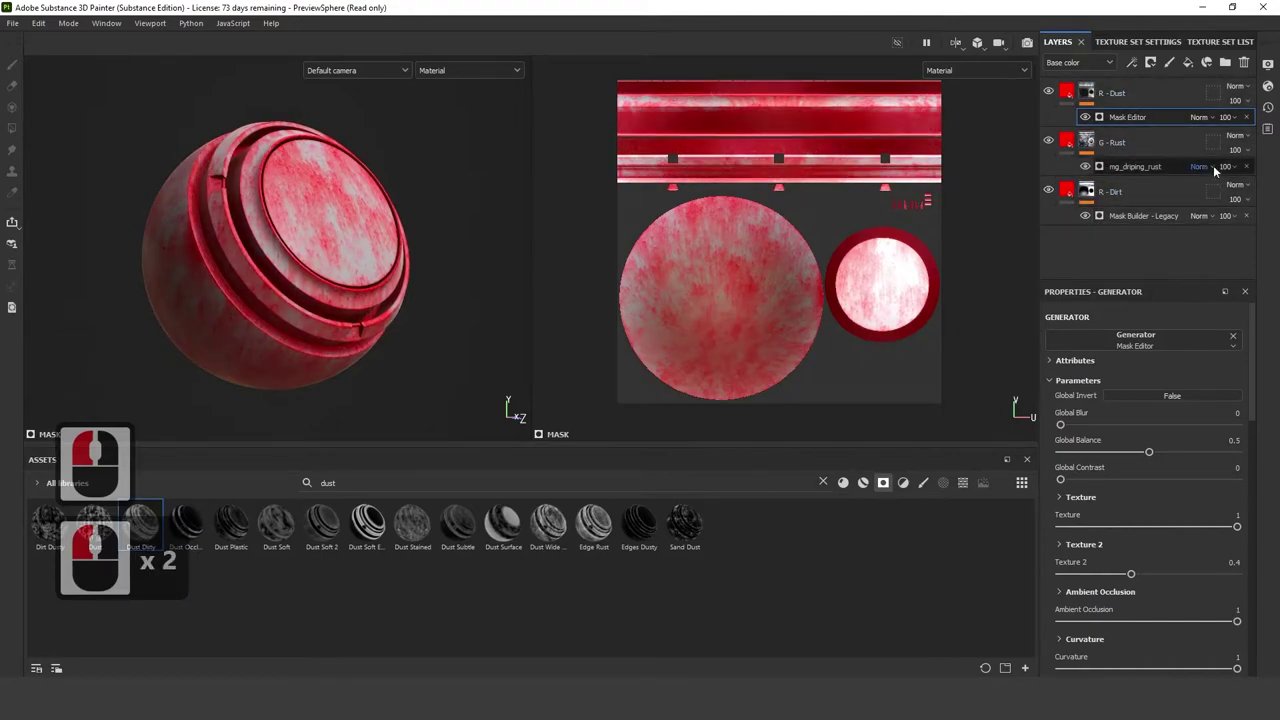
click(512, 78)
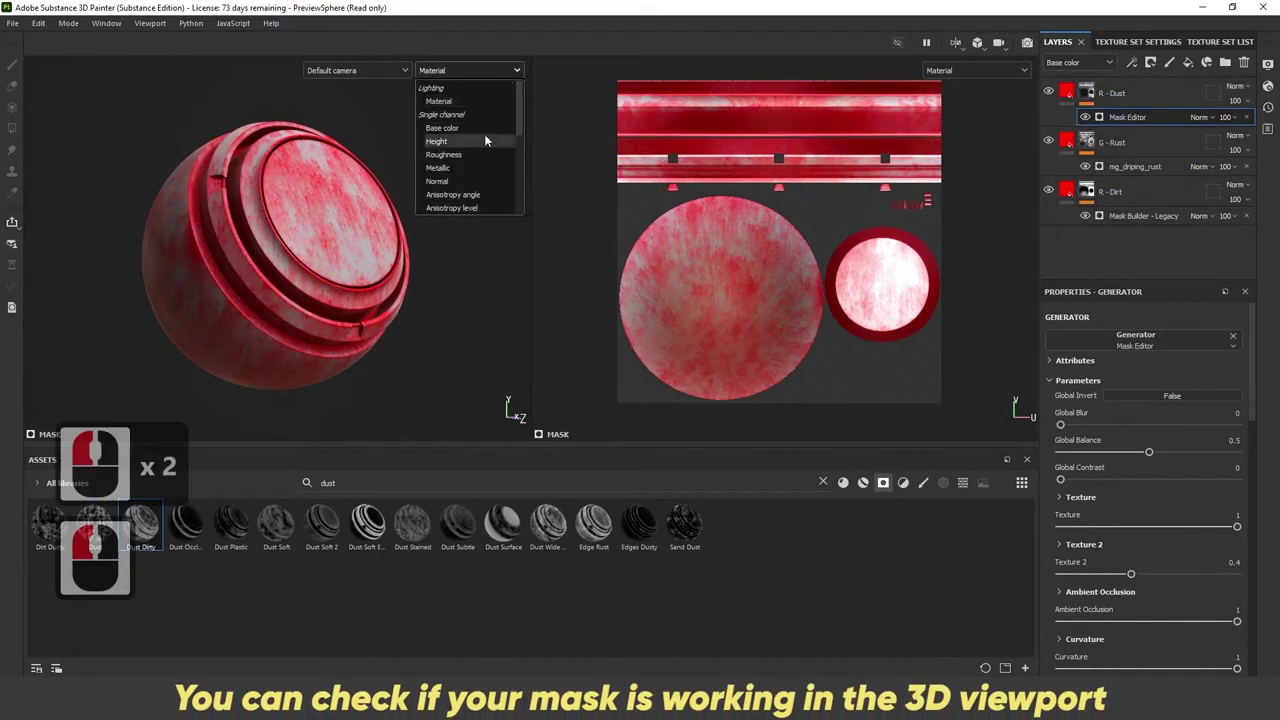
click(471, 106)
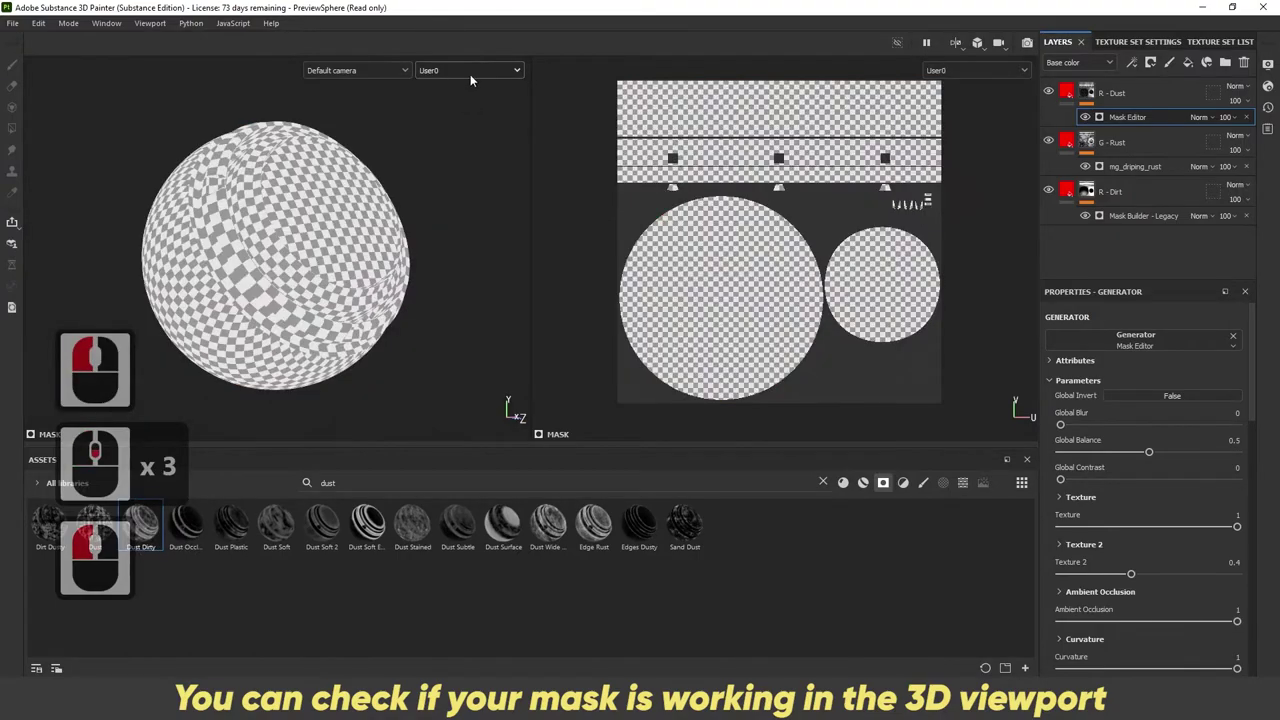
click(476, 77)
click(455, 117)
click(468, 74)
click(450, 132)
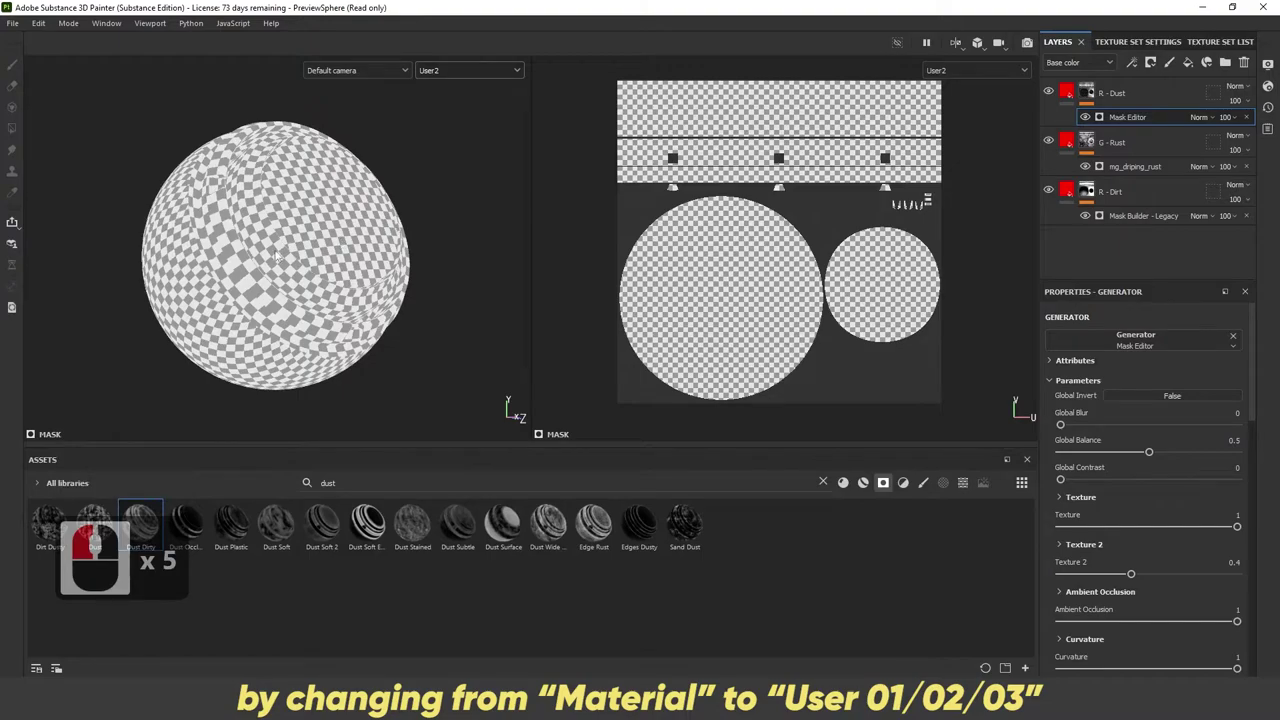
click(468, 69)
click(457, 103)
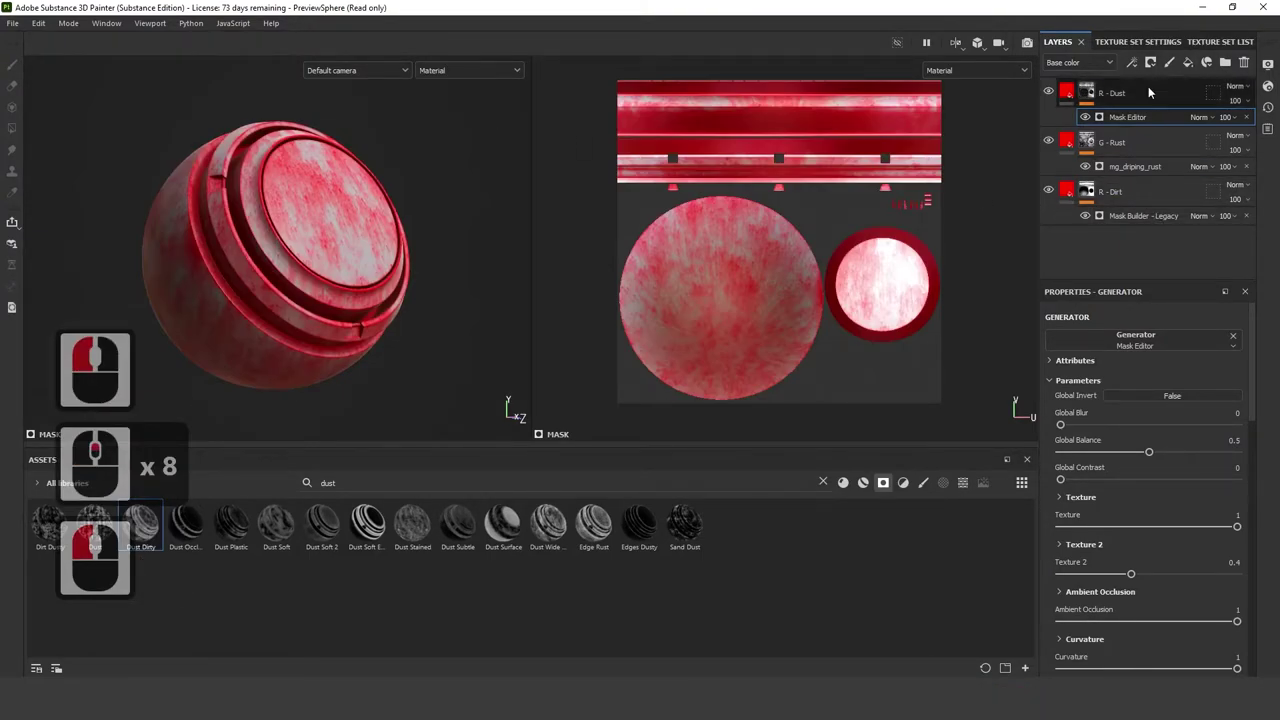
click(1188, 75)
Step: Add a fill layer beneath the three mask layers affecting only User0, User1, User2, each at 0
click(1191, 73)
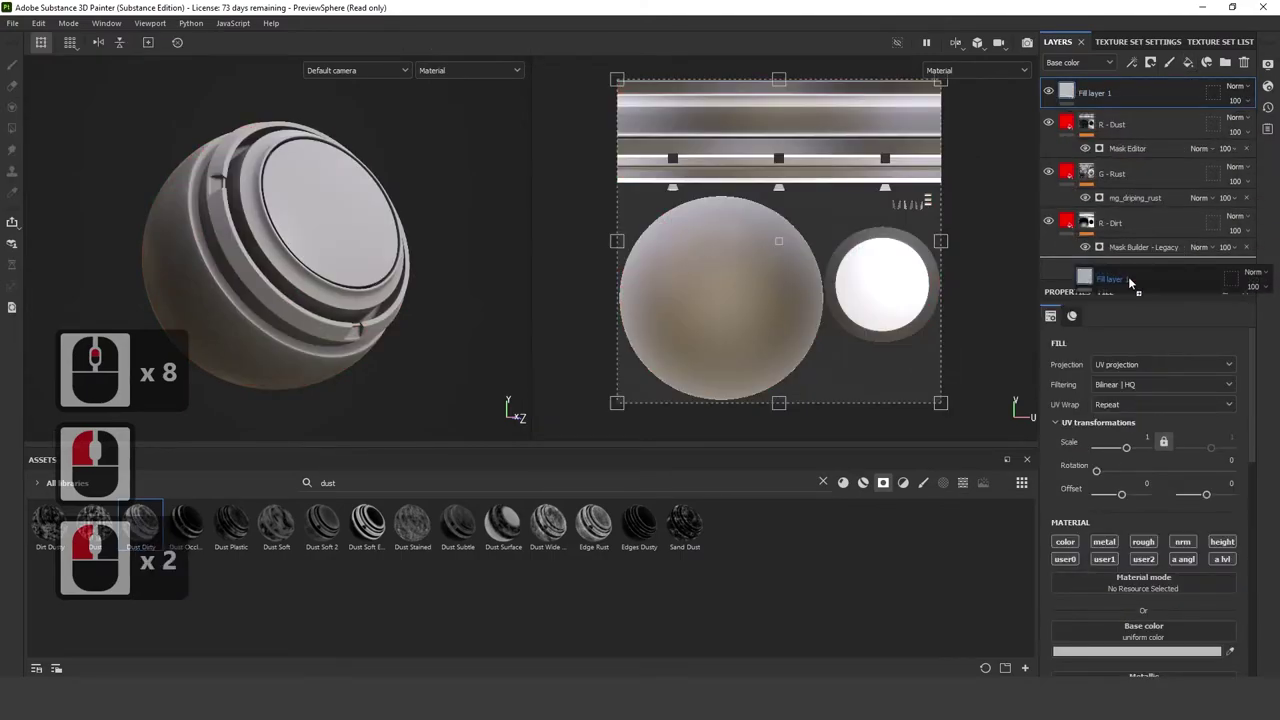
click(1131, 280)
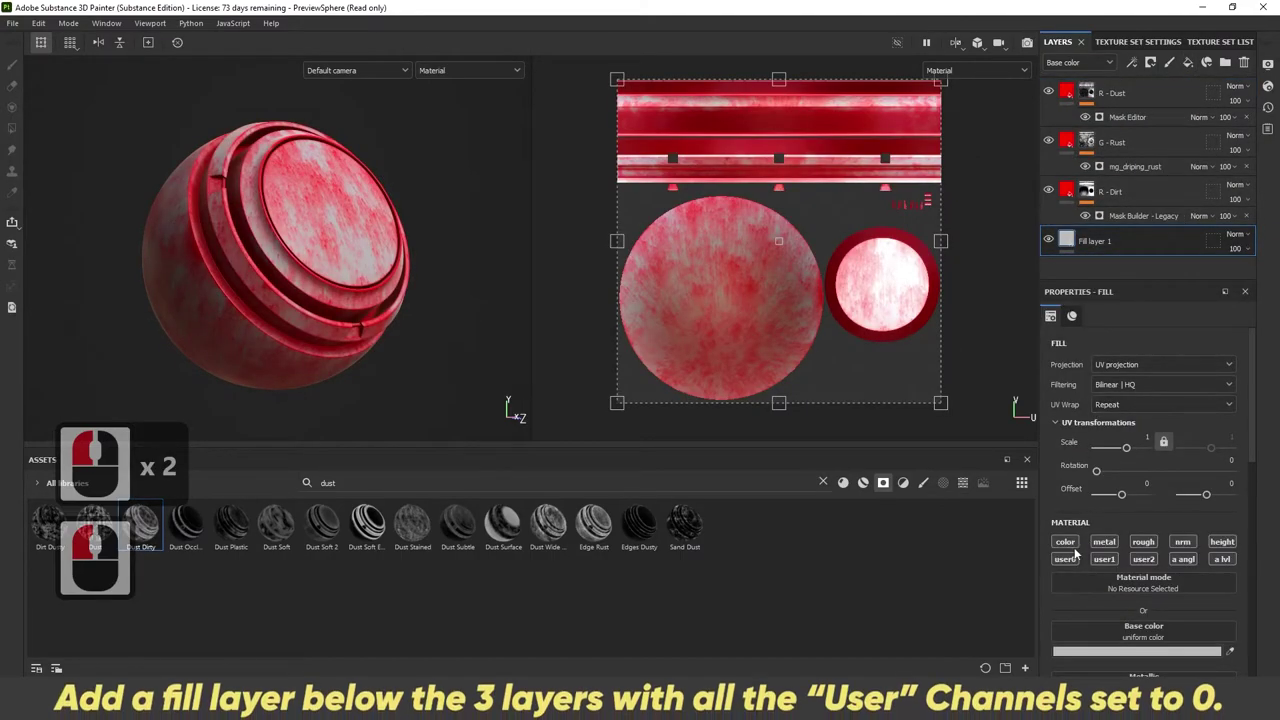
click(1106, 567)
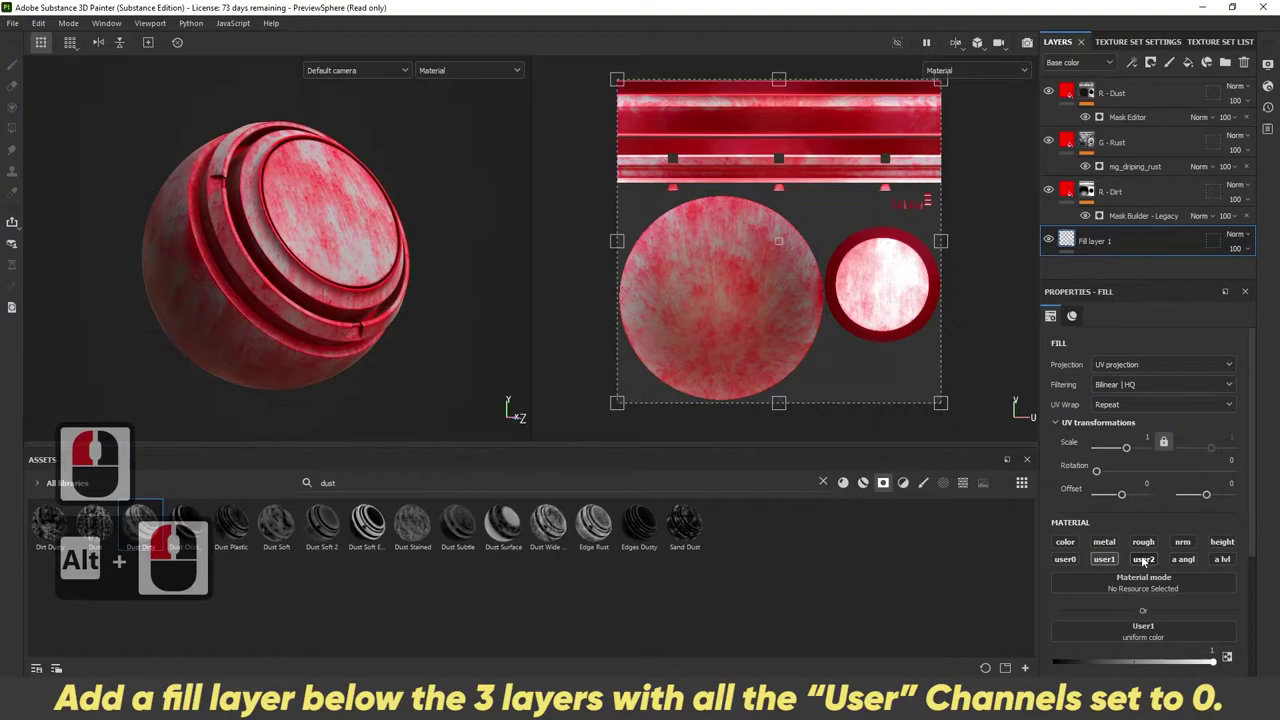
click(1147, 559)
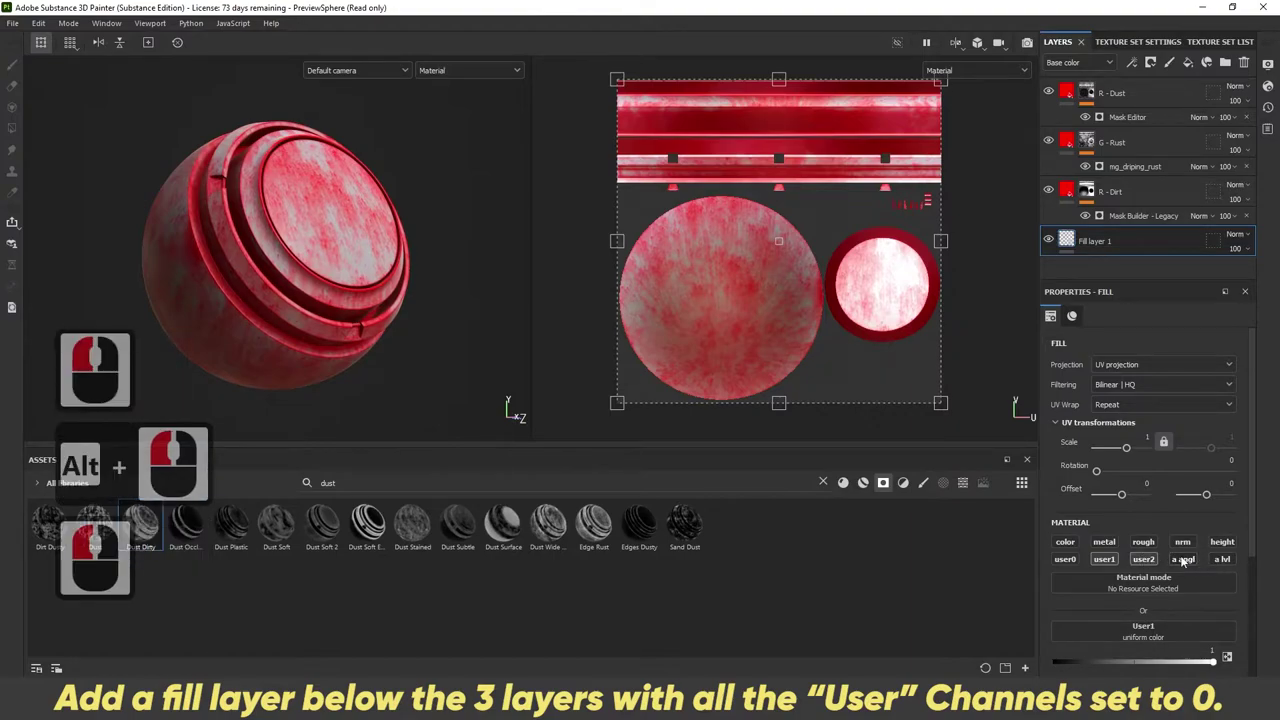
click(1075, 553)
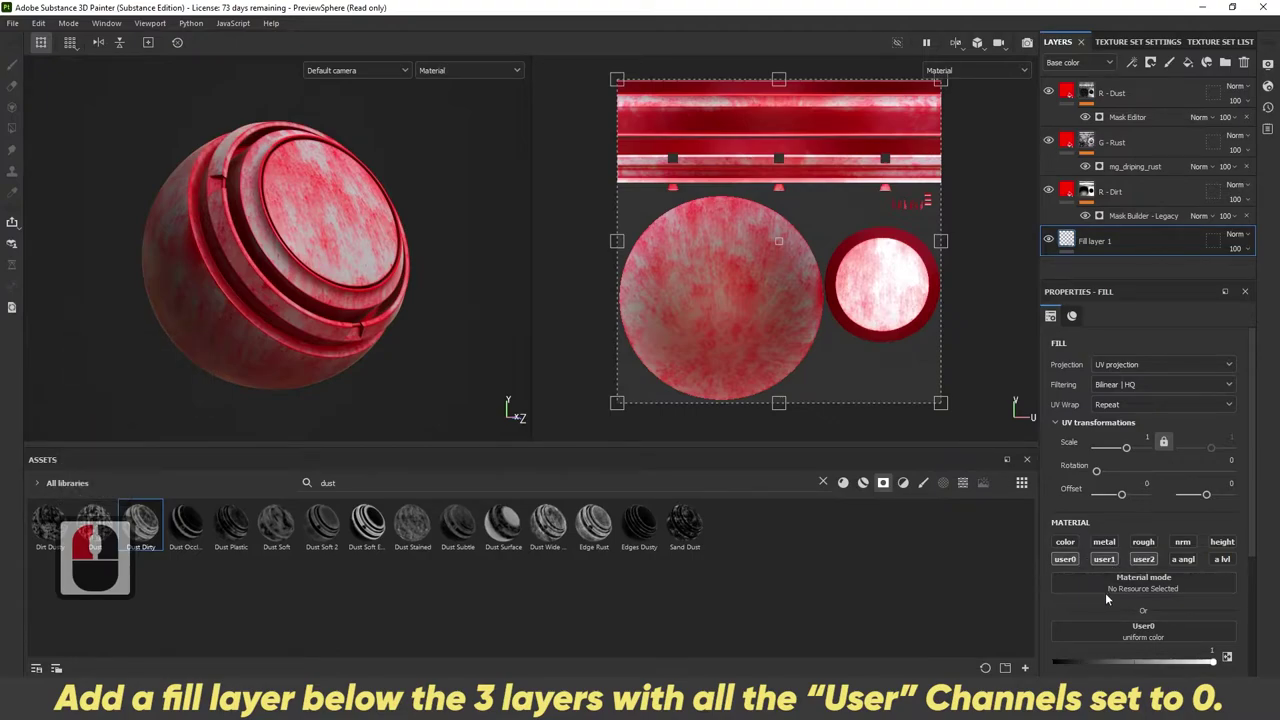
click(1021, 482)
click(1007, 546)
click(998, 597)
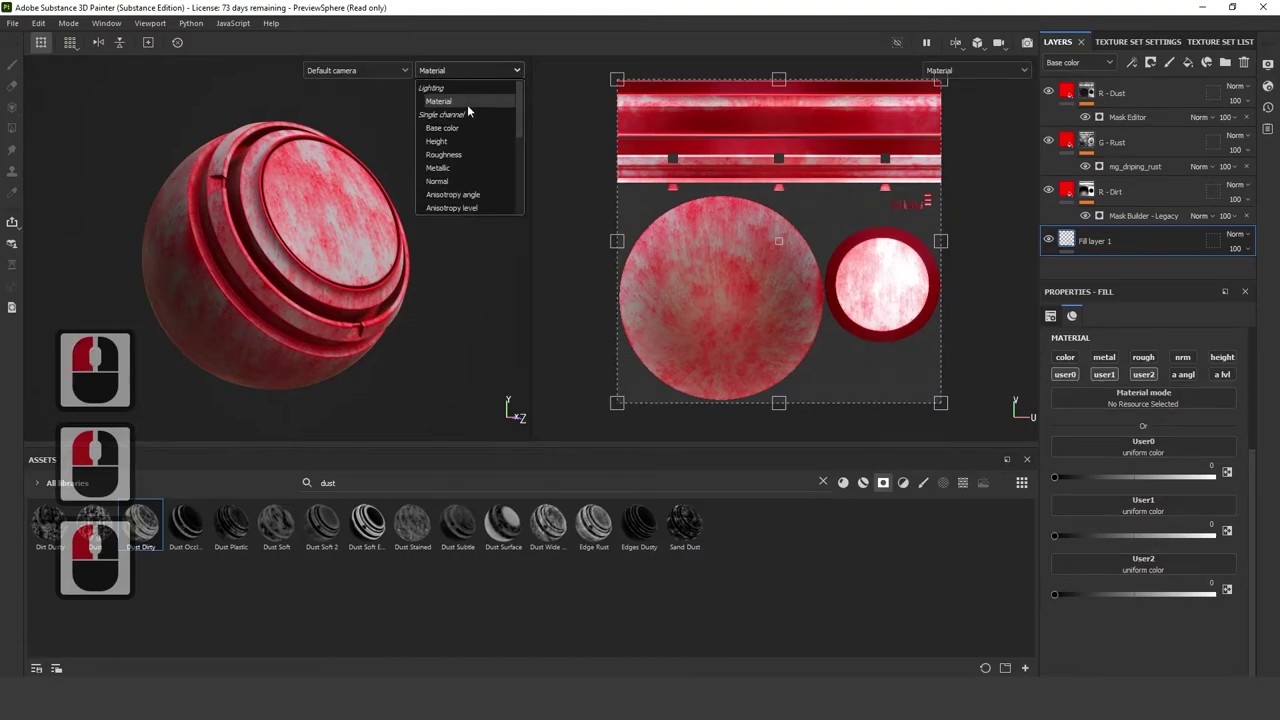
Step: Display User0, then User1, then User2 in the viewport to inspect each mask channel
scroll(down, 3)
click(466, 103)
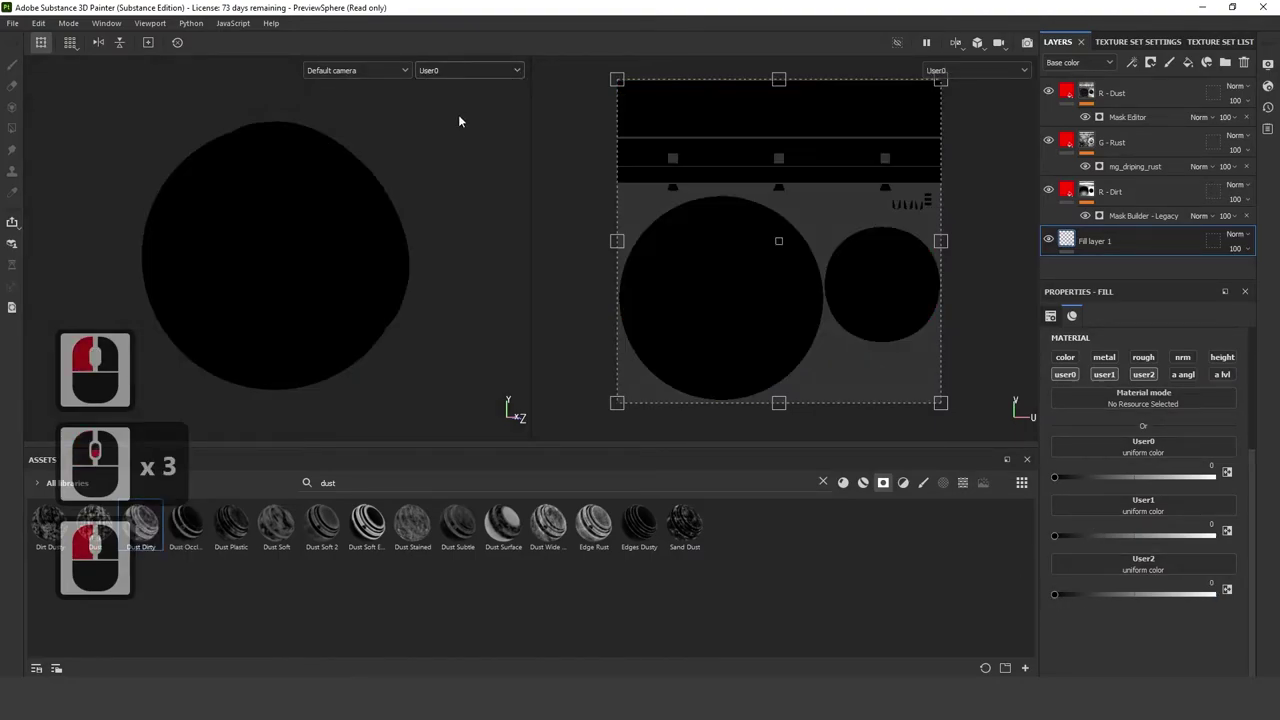
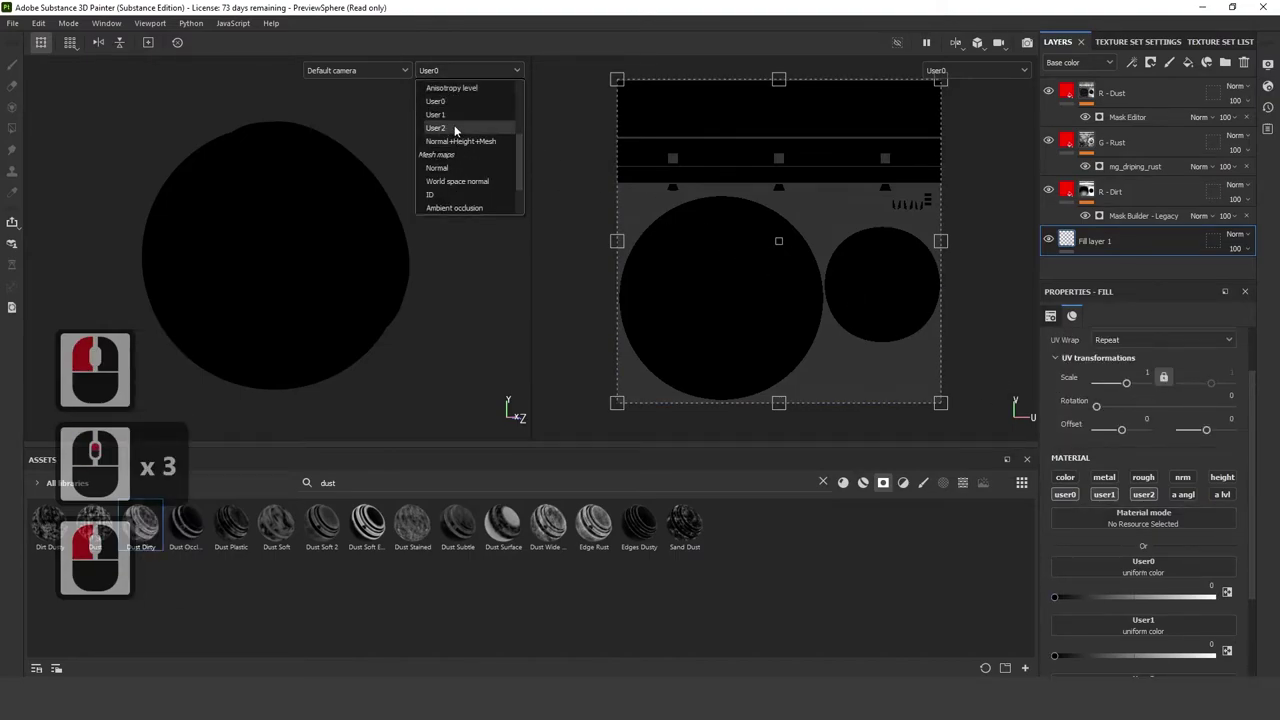
click(457, 121)
click(468, 82)
click(466, 71)
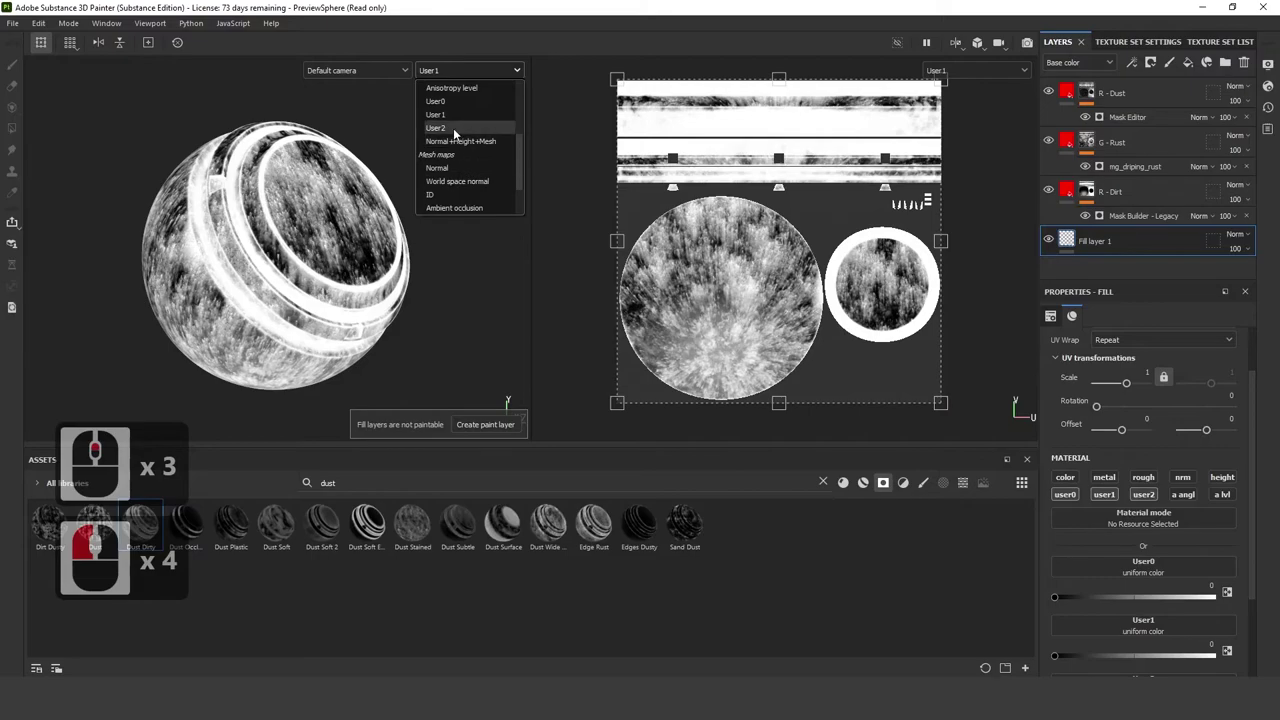
click(460, 140)
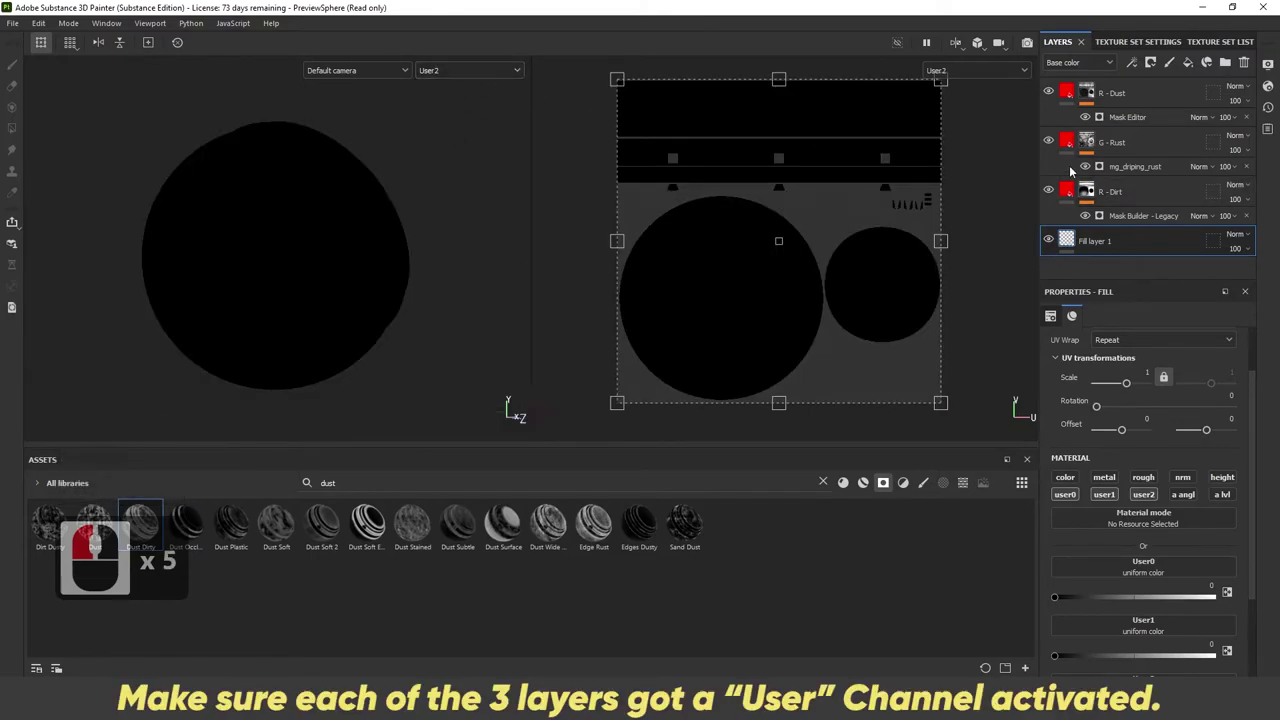
Step: Set the R - Dirt and R - Dust layers to write into their user channels
click(1068, 200)
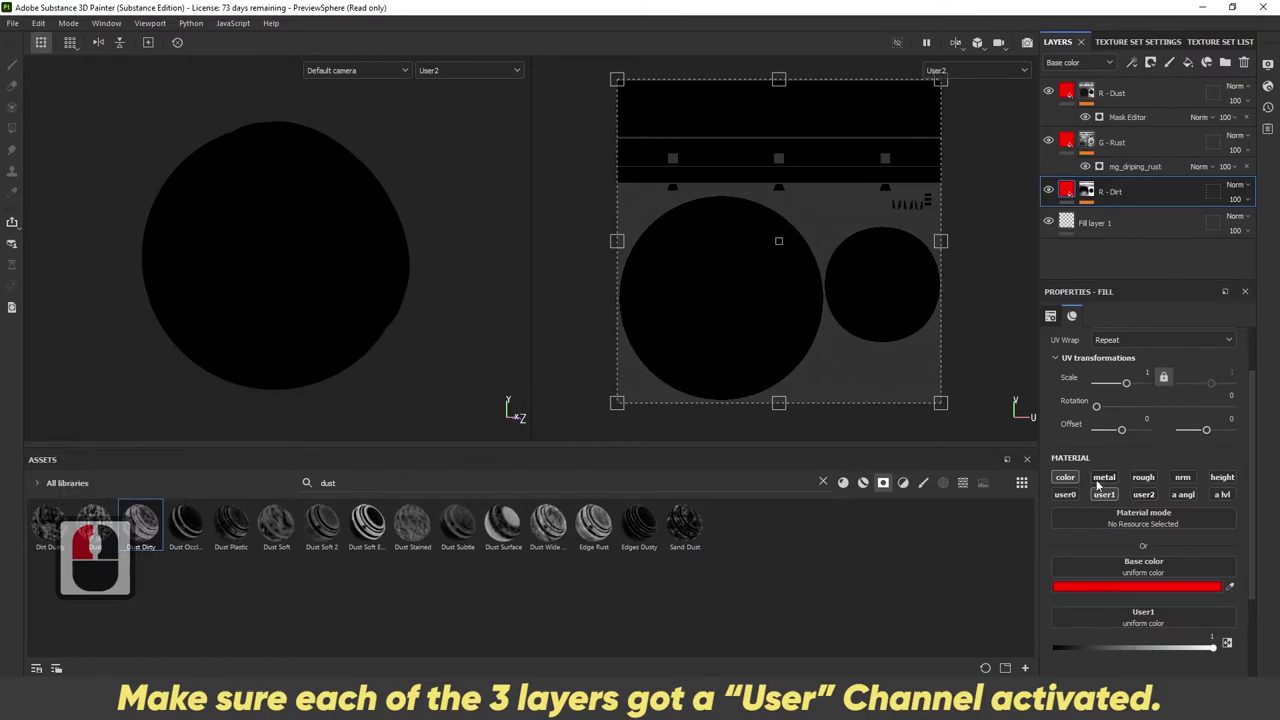
click(1072, 151)
click(1148, 495)
click(1107, 501)
click(1068, 95)
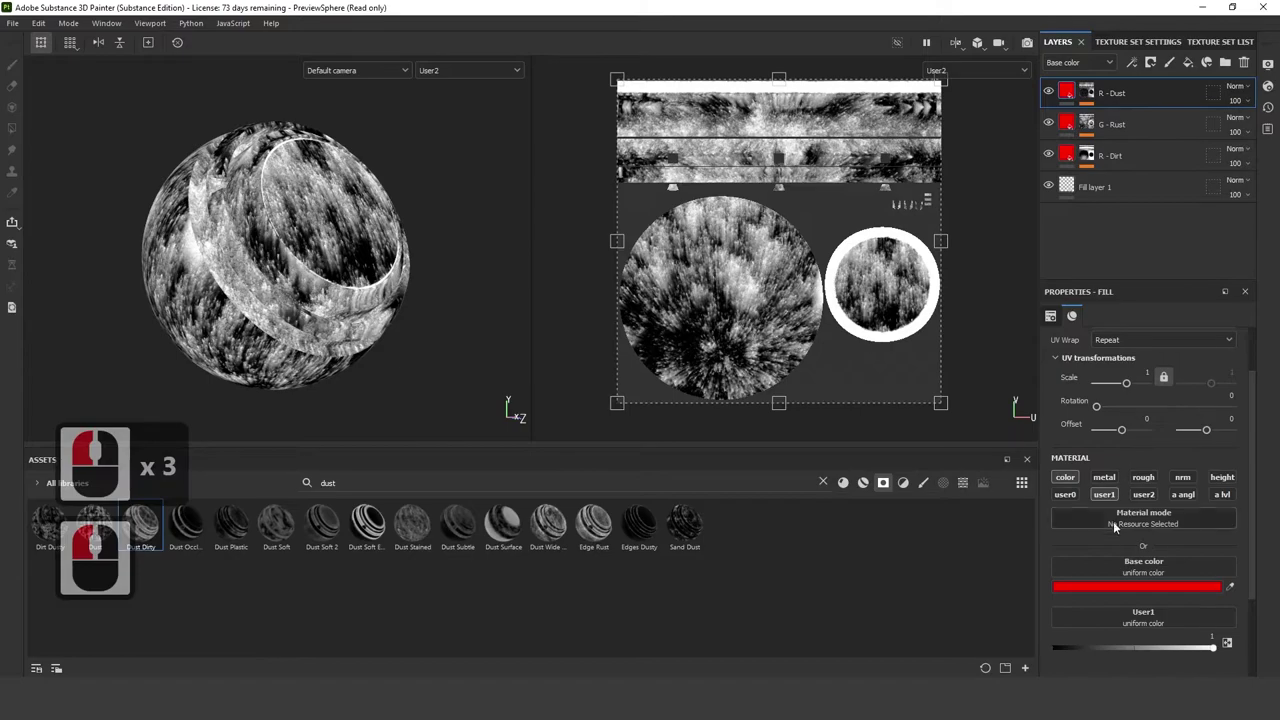
click(1109, 496)
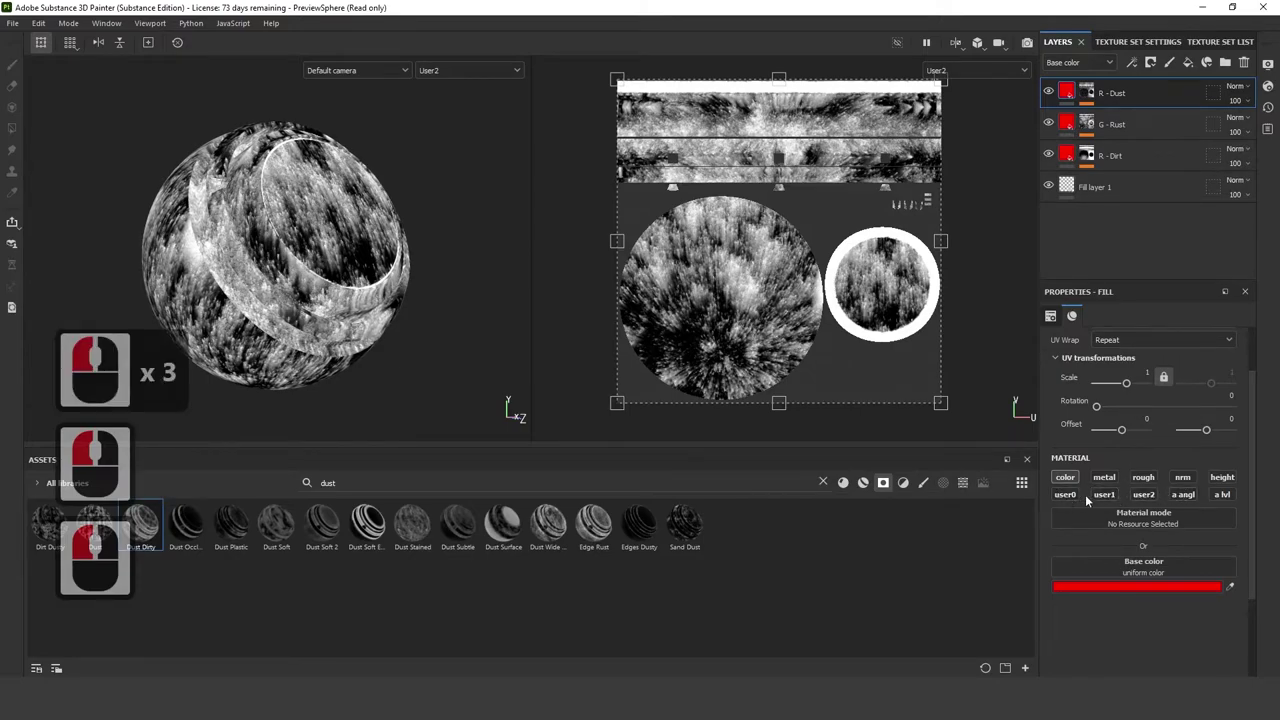
Step: Preview each layer's user-channel mask in turn from the channel display list
click(1151, 497)
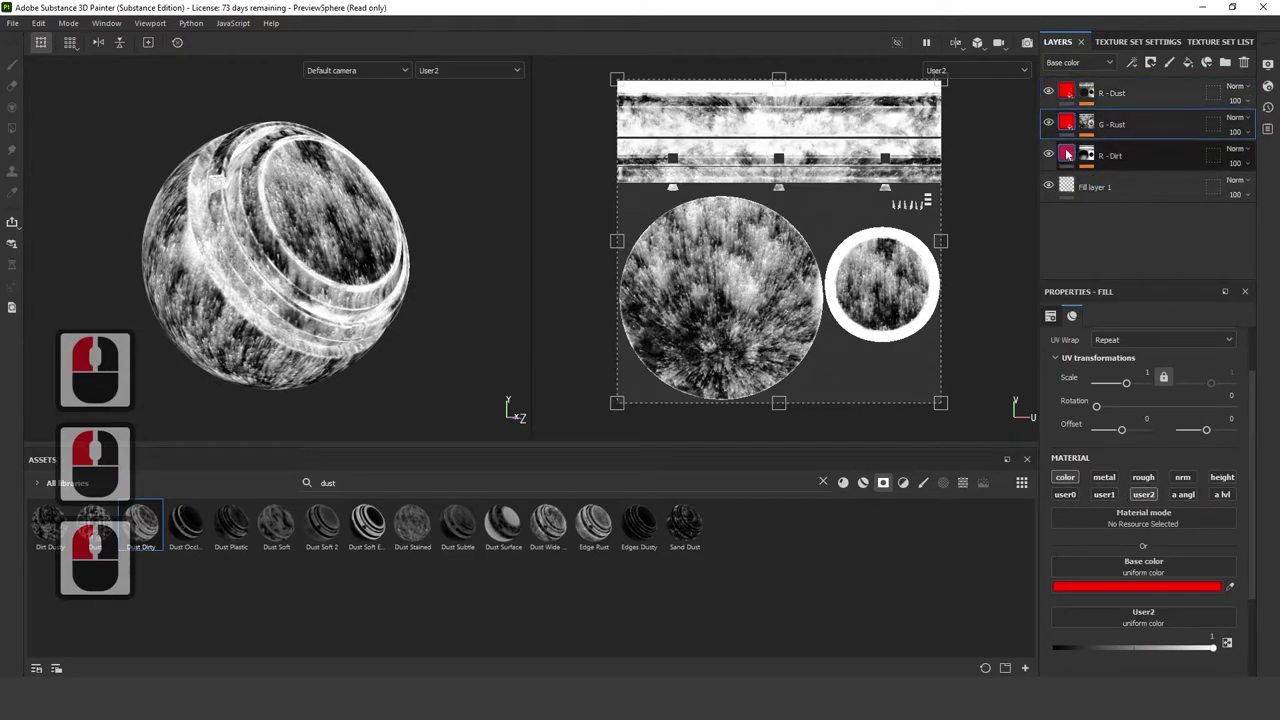
click(1141, 501)
click(1068, 164)
click(1078, 495)
click(1101, 496)
click(1070, 120)
click(1071, 95)
click(459, 78)
Step: Show User0 then User2 in the viewports, then return both to the full Material view
click(460, 108)
click(469, 72)
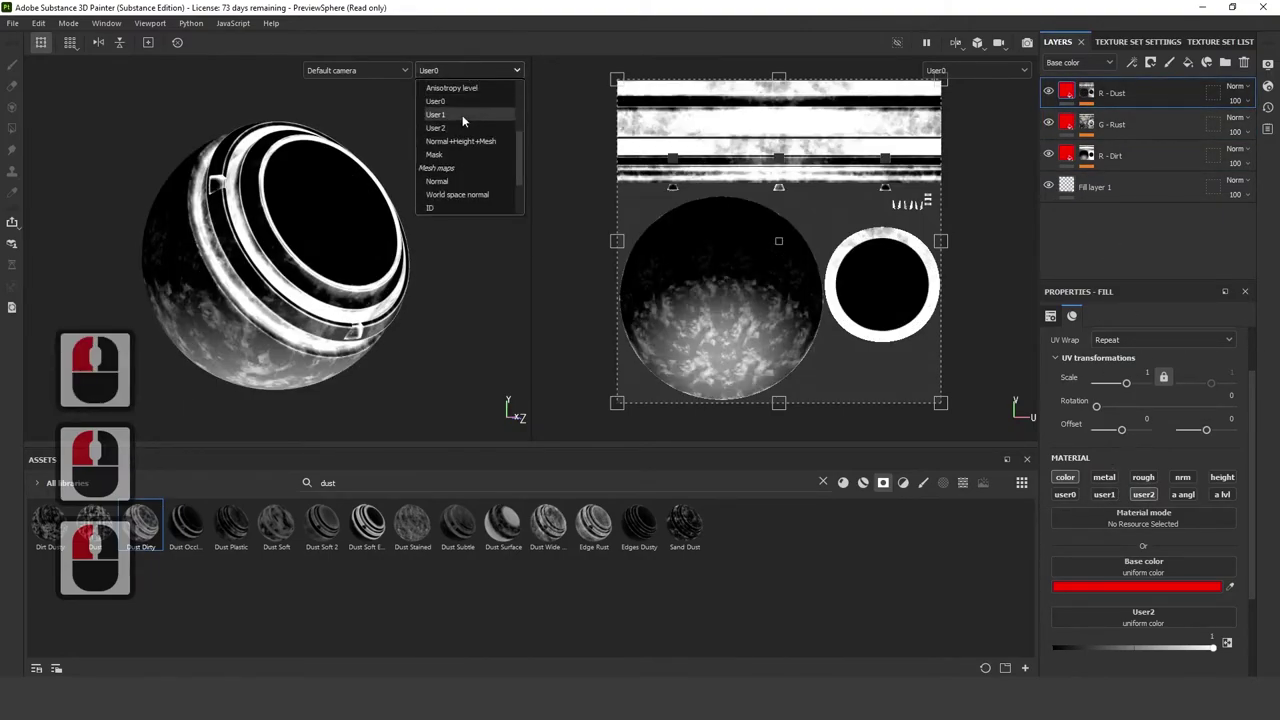
click(476, 88)
click(469, 132)
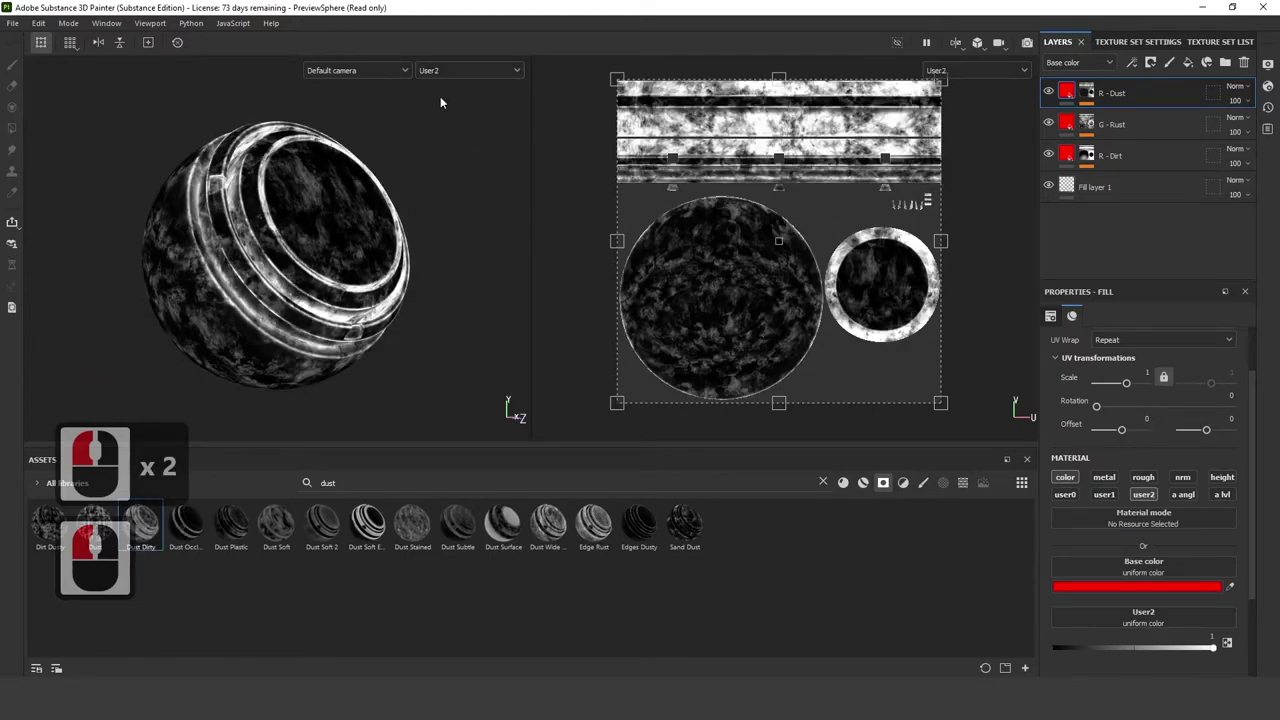
click(459, 77)
click(456, 102)
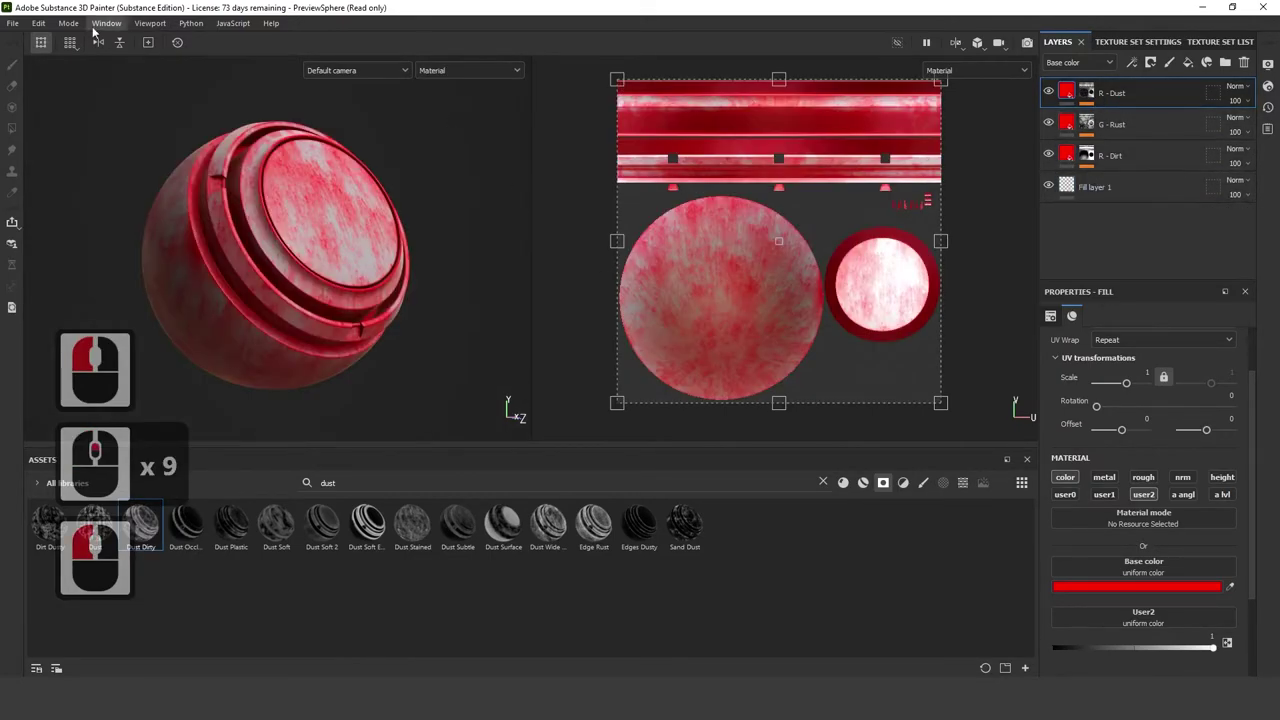
Step: Open File > Export Textures and review the output template dropdown without changing it
click(18, 31)
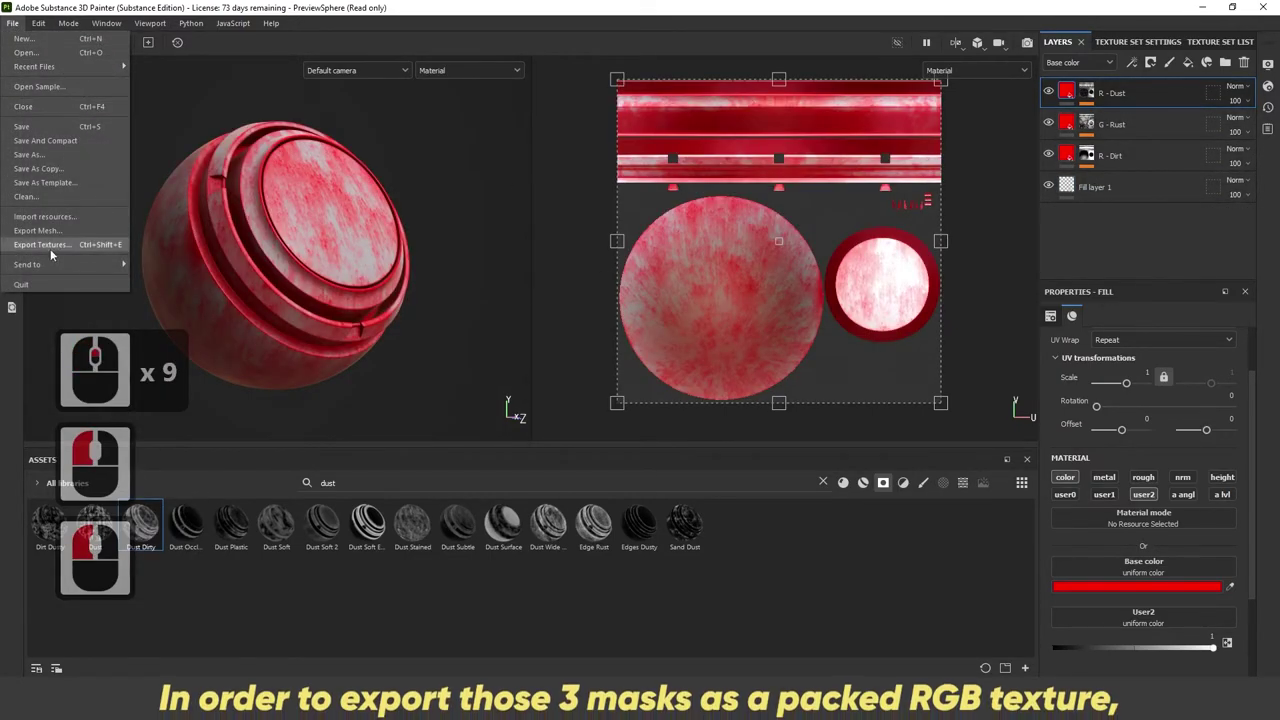
click(56, 252)
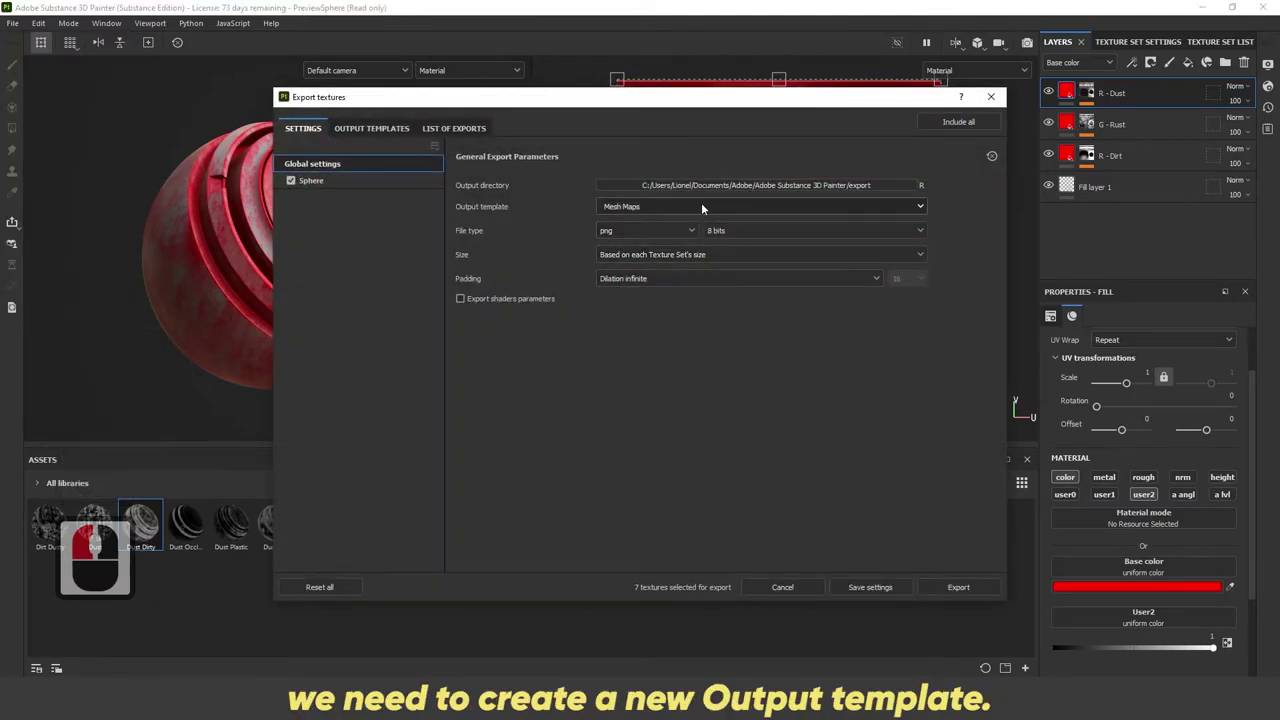
click(711, 202)
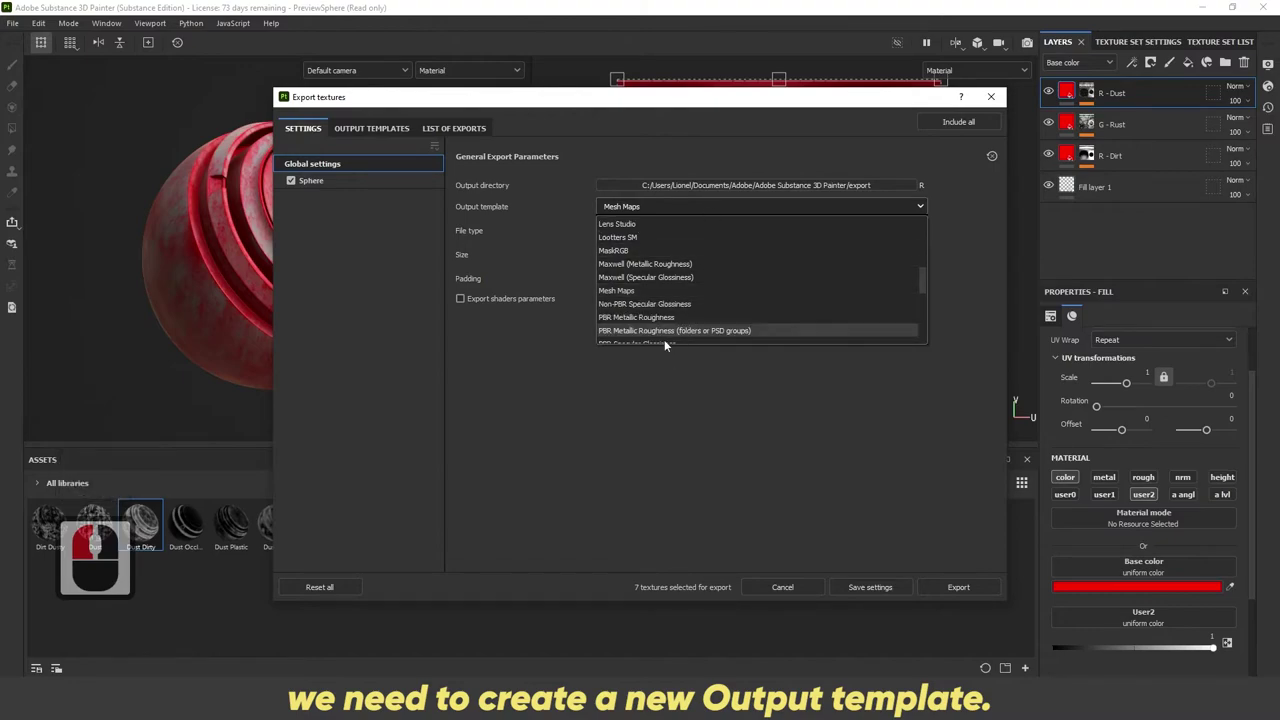
click(346, 240)
Step: Create a new export preset in Output Templates and rename it RGB Mask
click(363, 129)
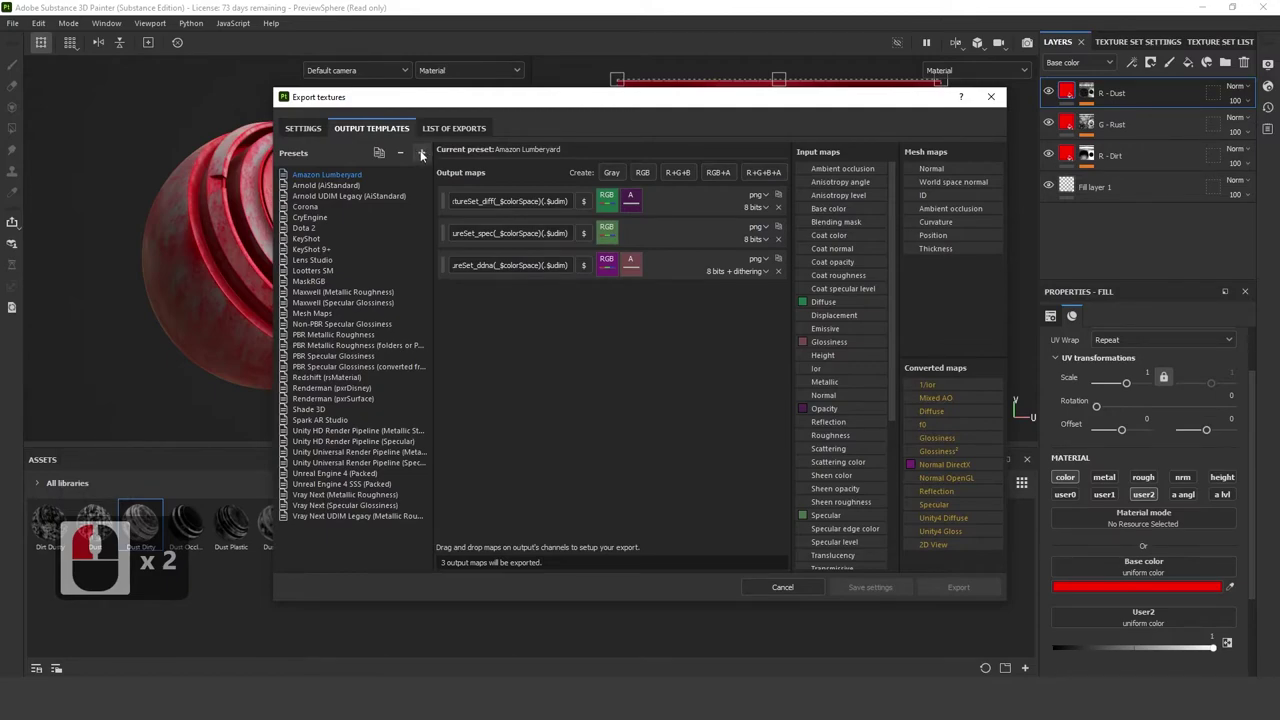
click(427, 162)
double_click(316, 528)
key(t)
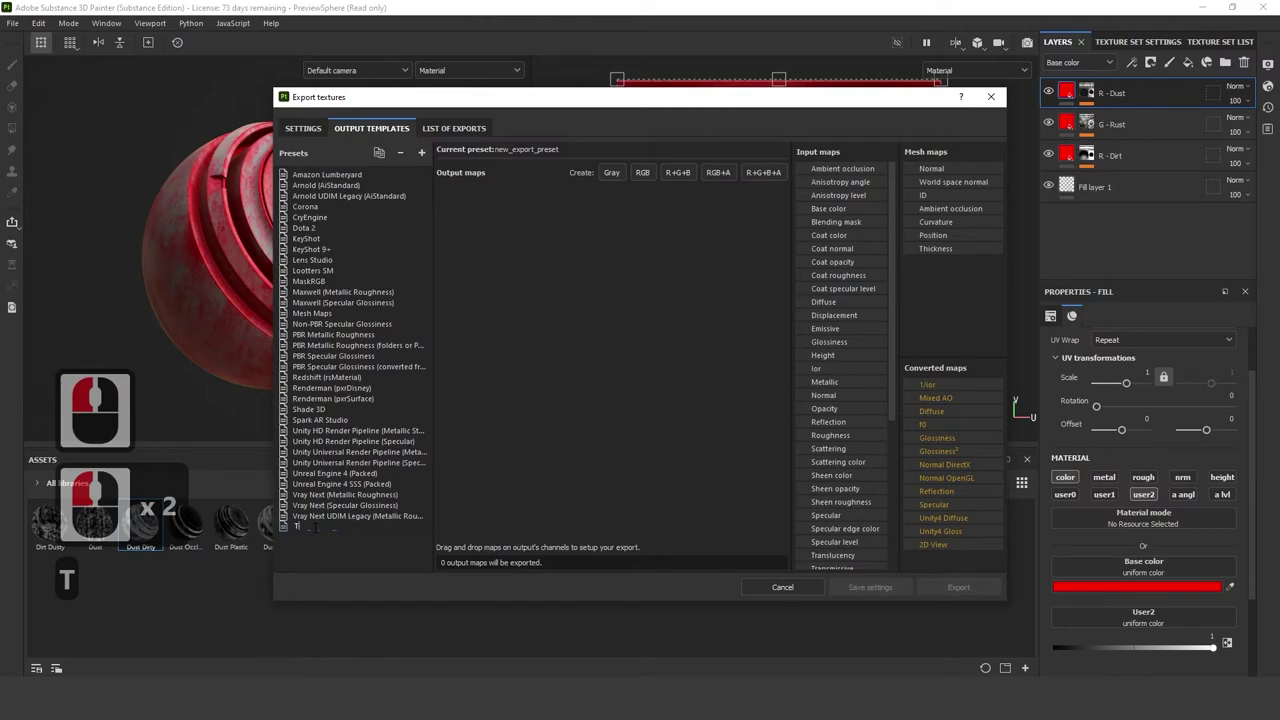
key(BackSpace)
text(ma)
key(BackSpace)
key(BackSpace)
key(BackSpace)
text(rgb)
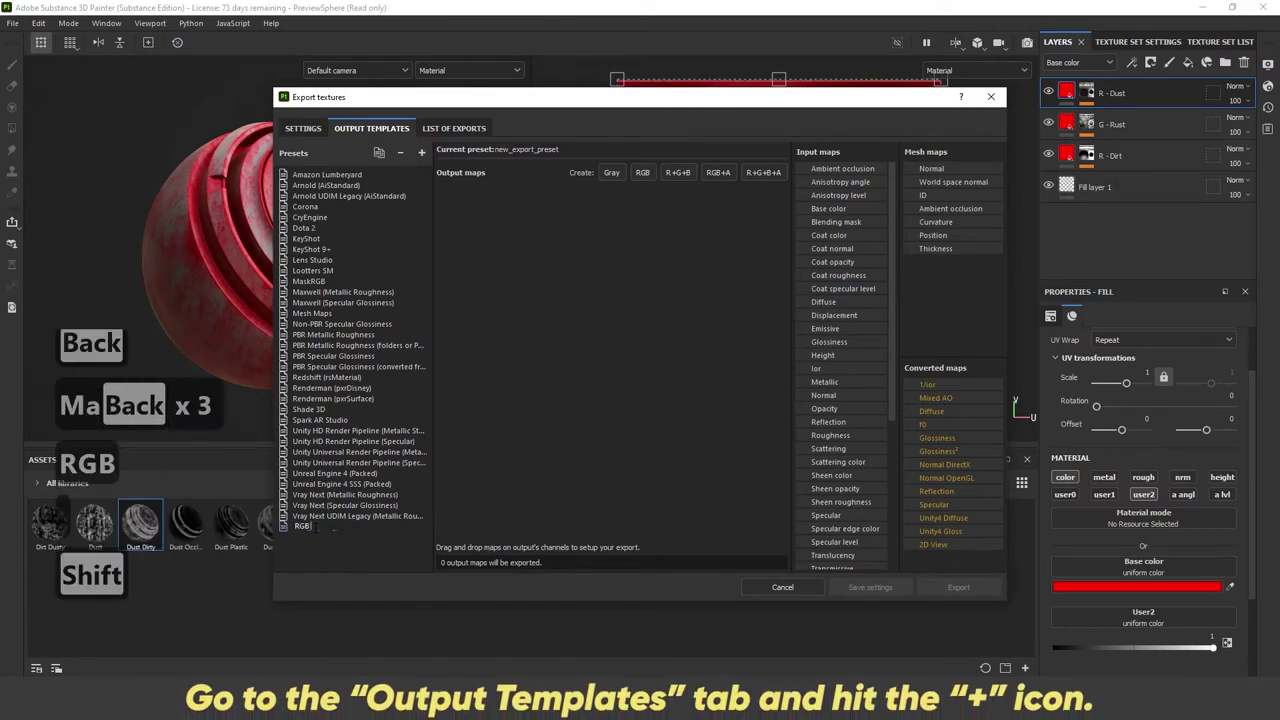
text(ask)
key(Return)
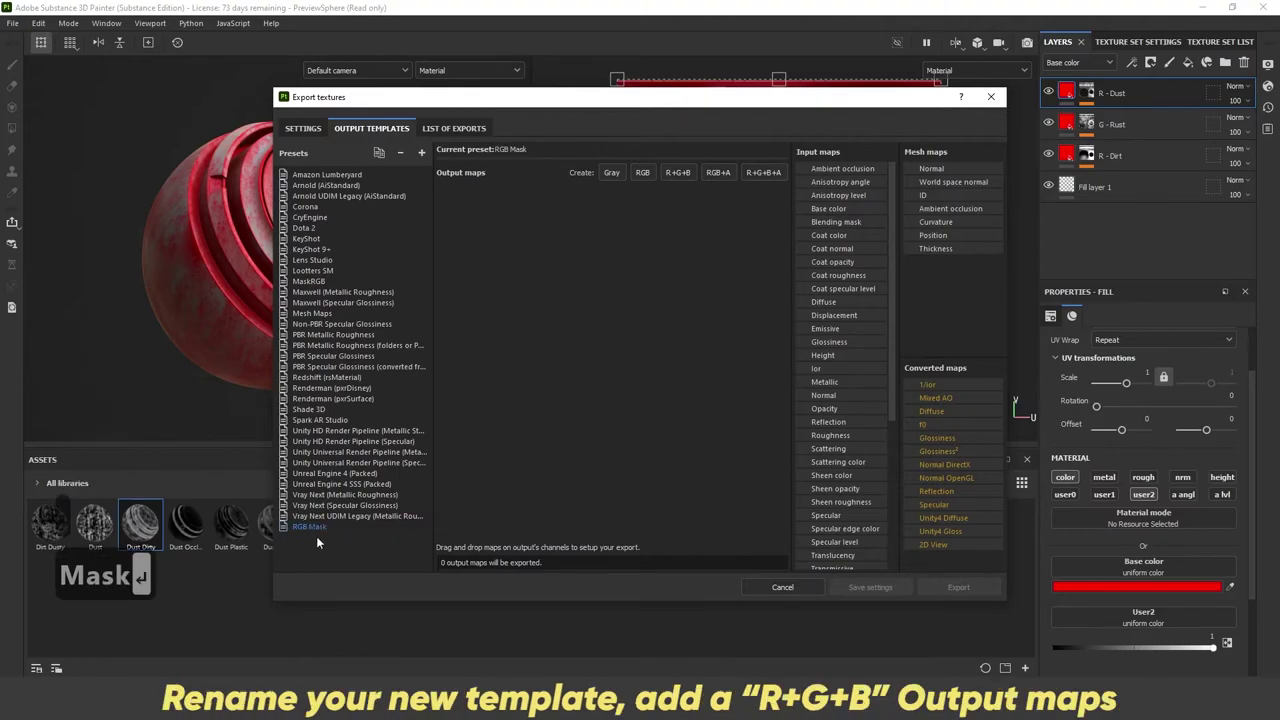
click(310, 533)
click(583, 271)
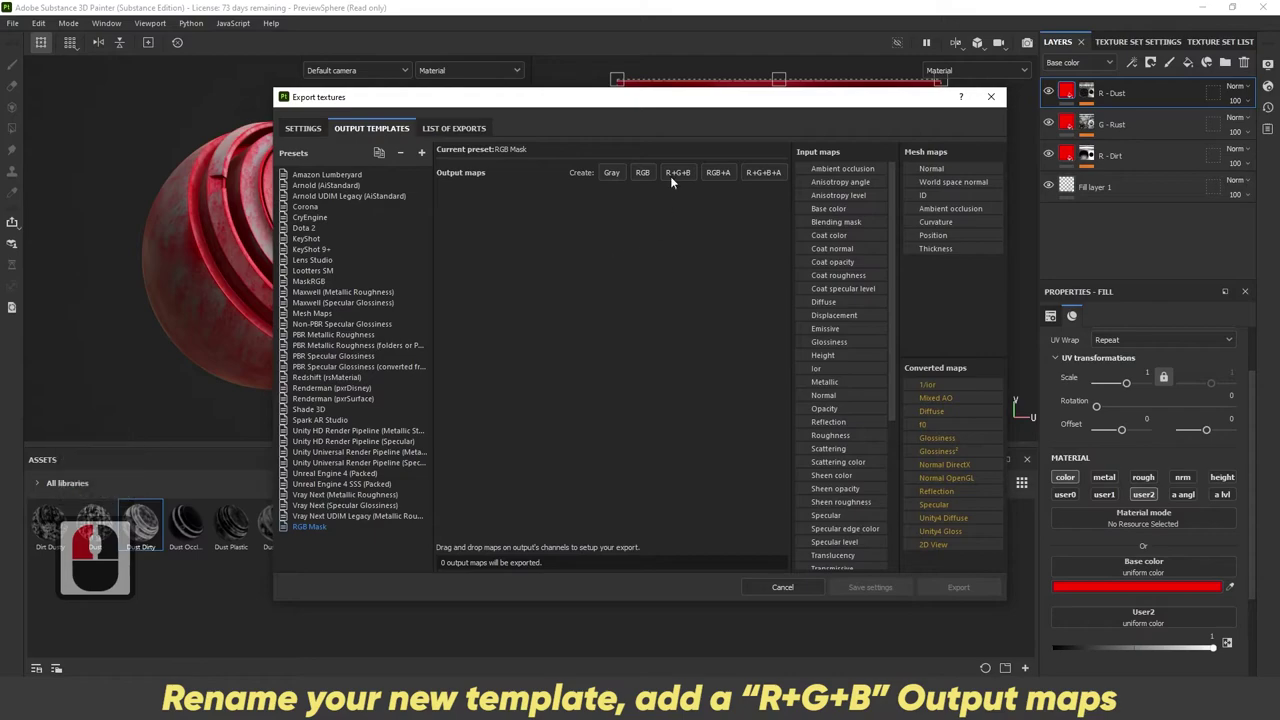
Step: Add an R+G+B output map to the preset and name it RGB Mask
click(679, 173)
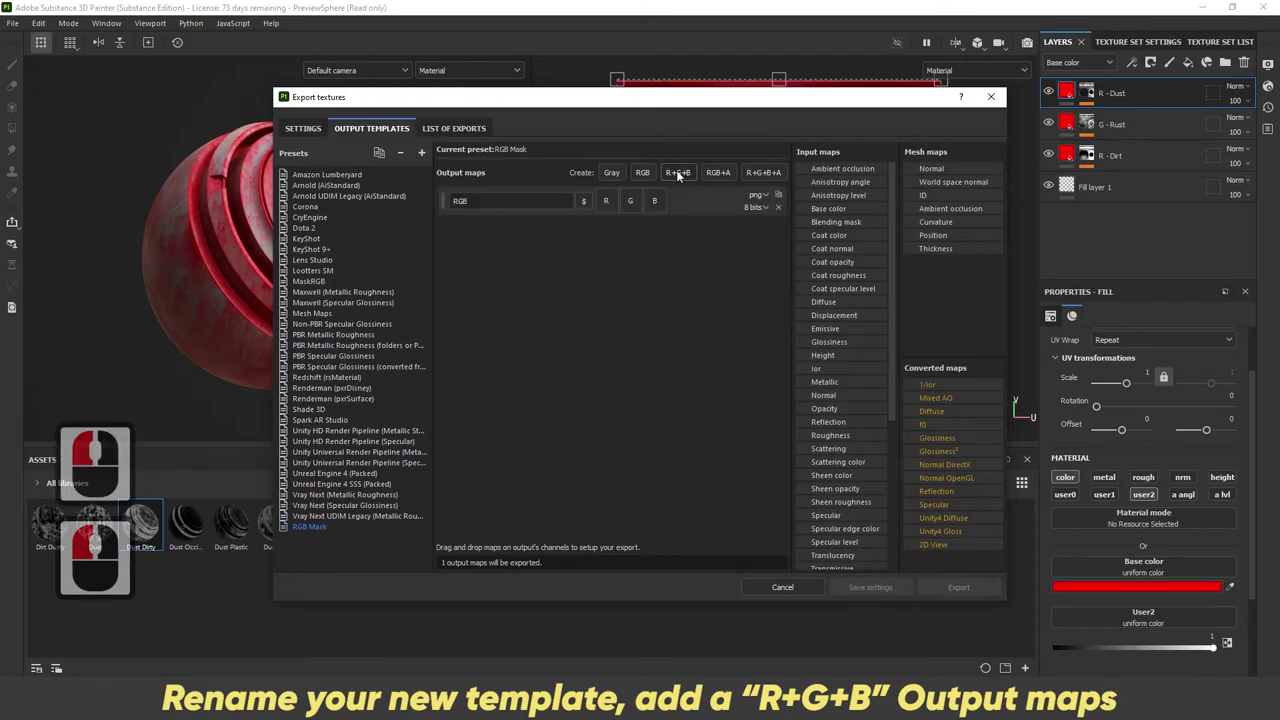
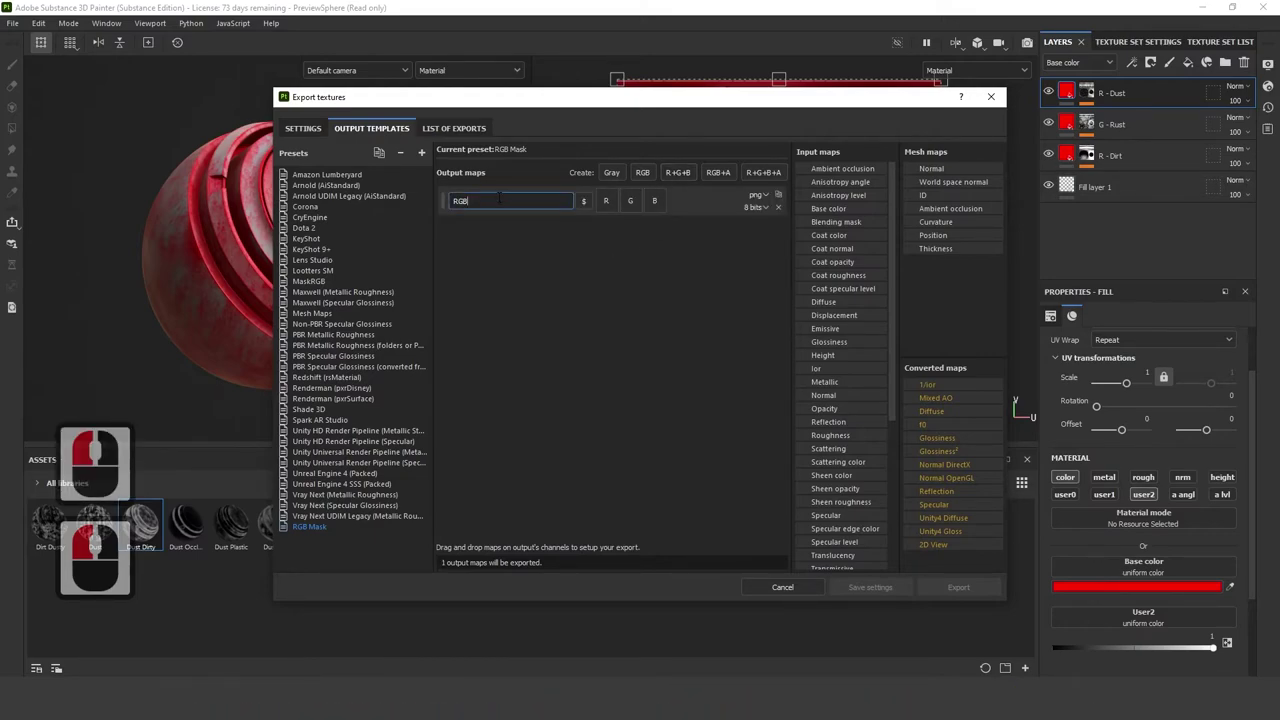
text(mask)
key(Return)
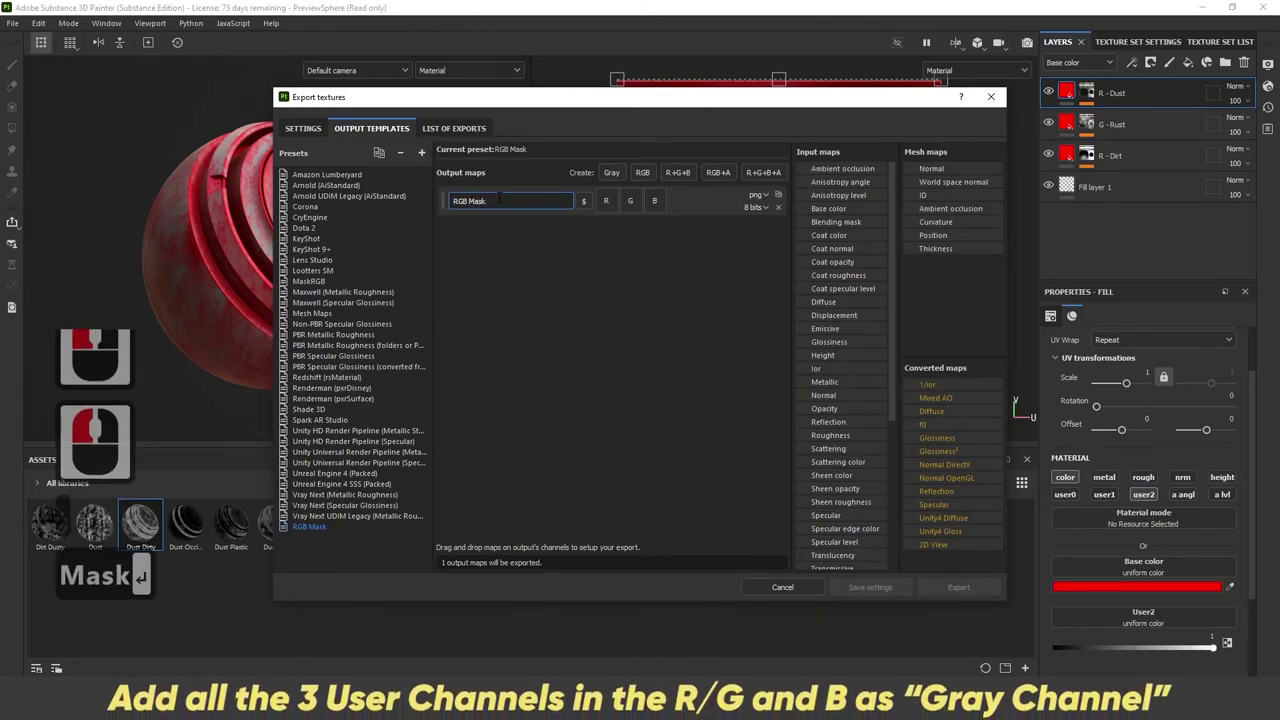
click(543, 232)
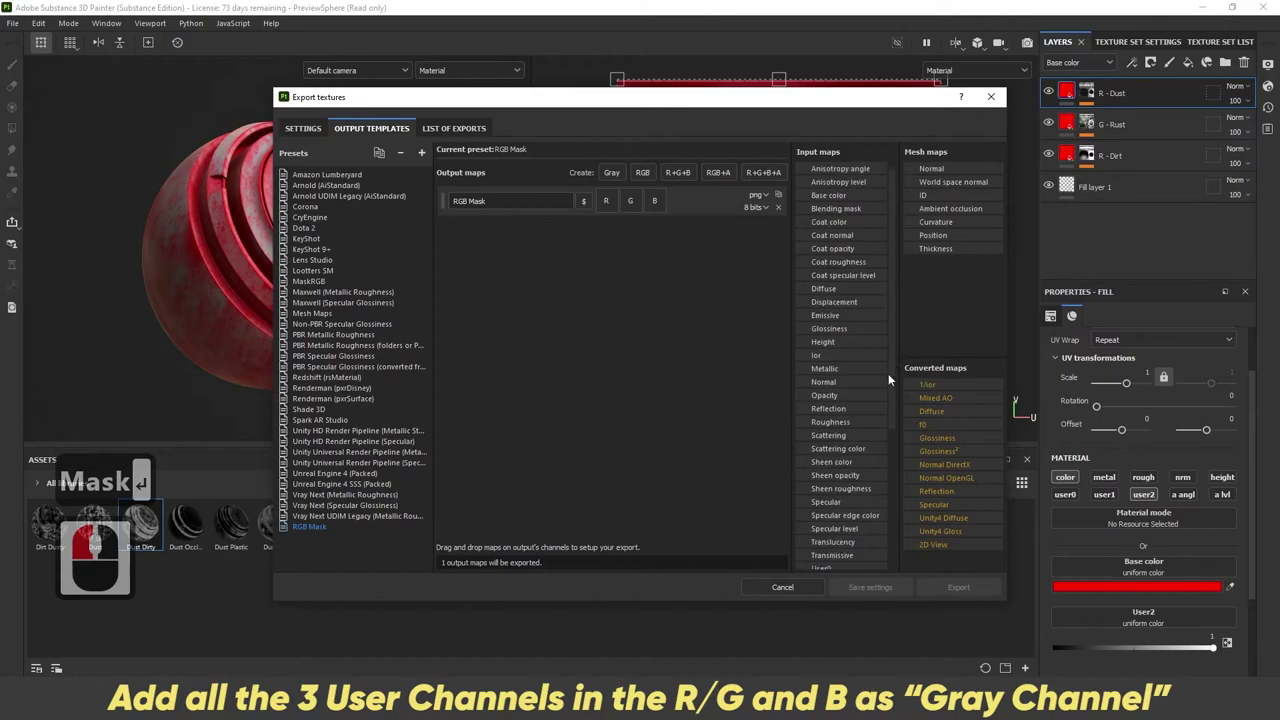
text(Mask ↩)
click(894, 479)
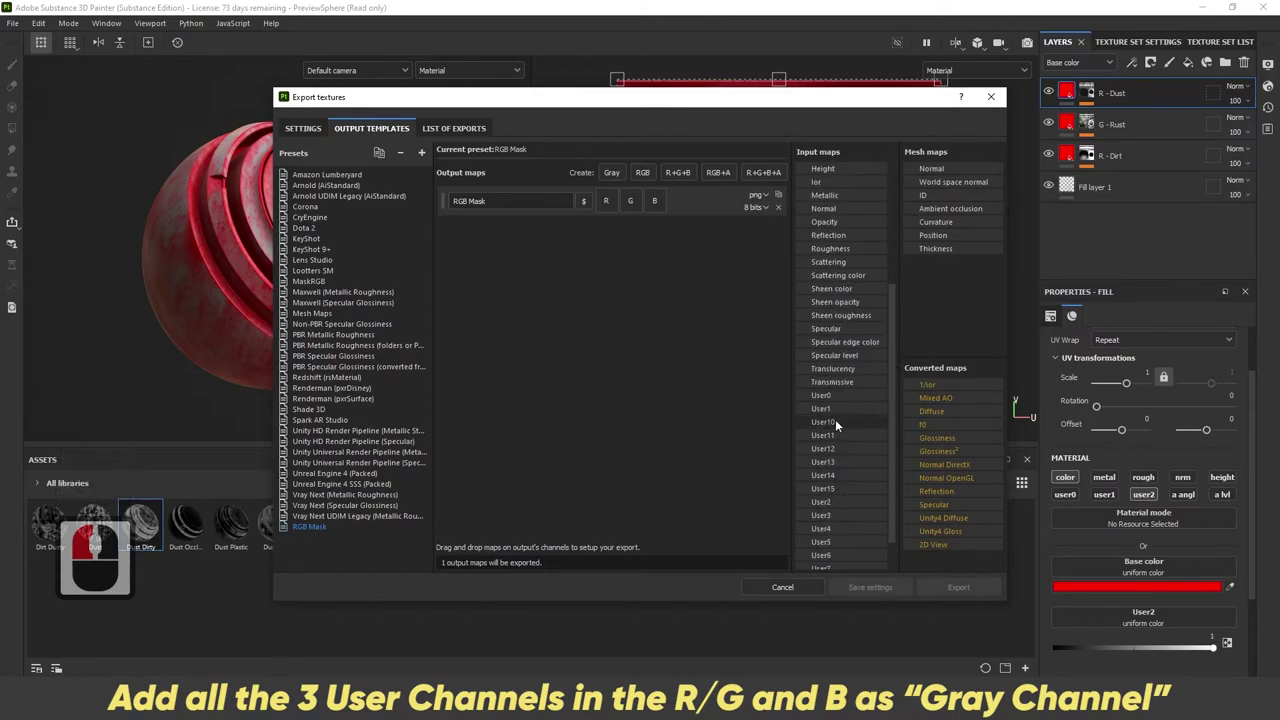
click(887, 472)
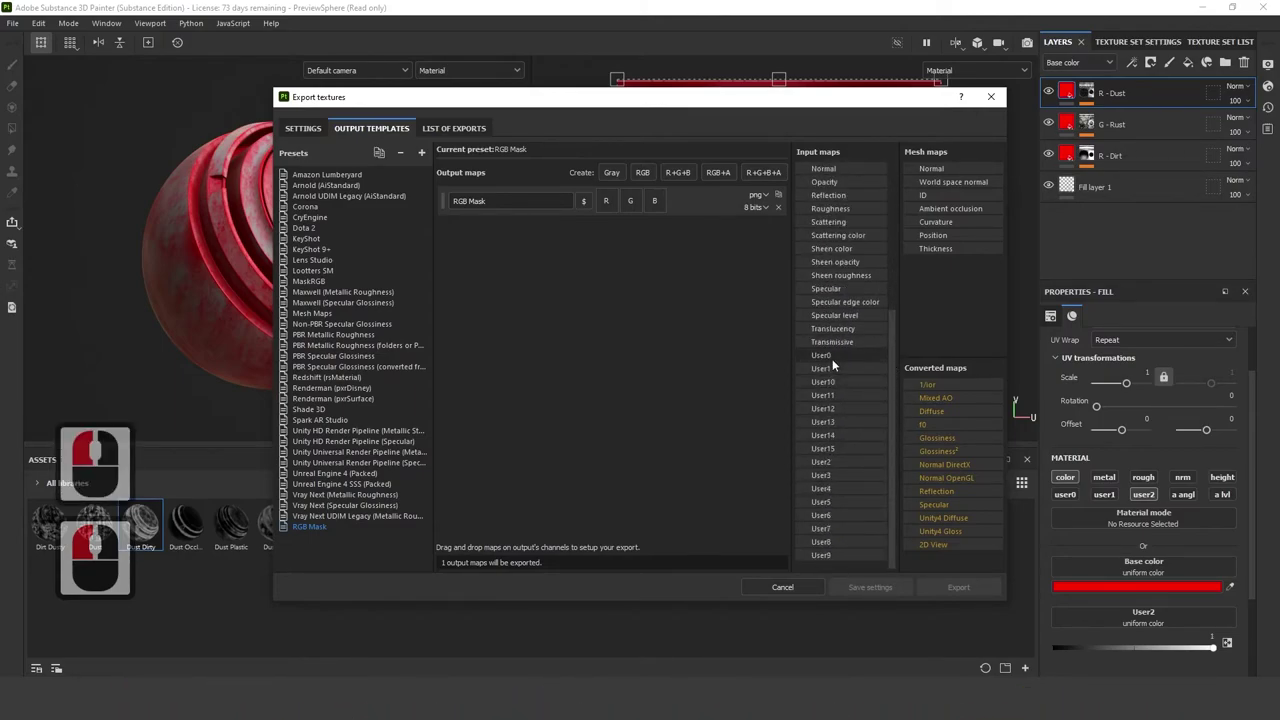
Step: Pack User0, User1 and User2 into the R, G and B channels as gray channels
click(607, 203)
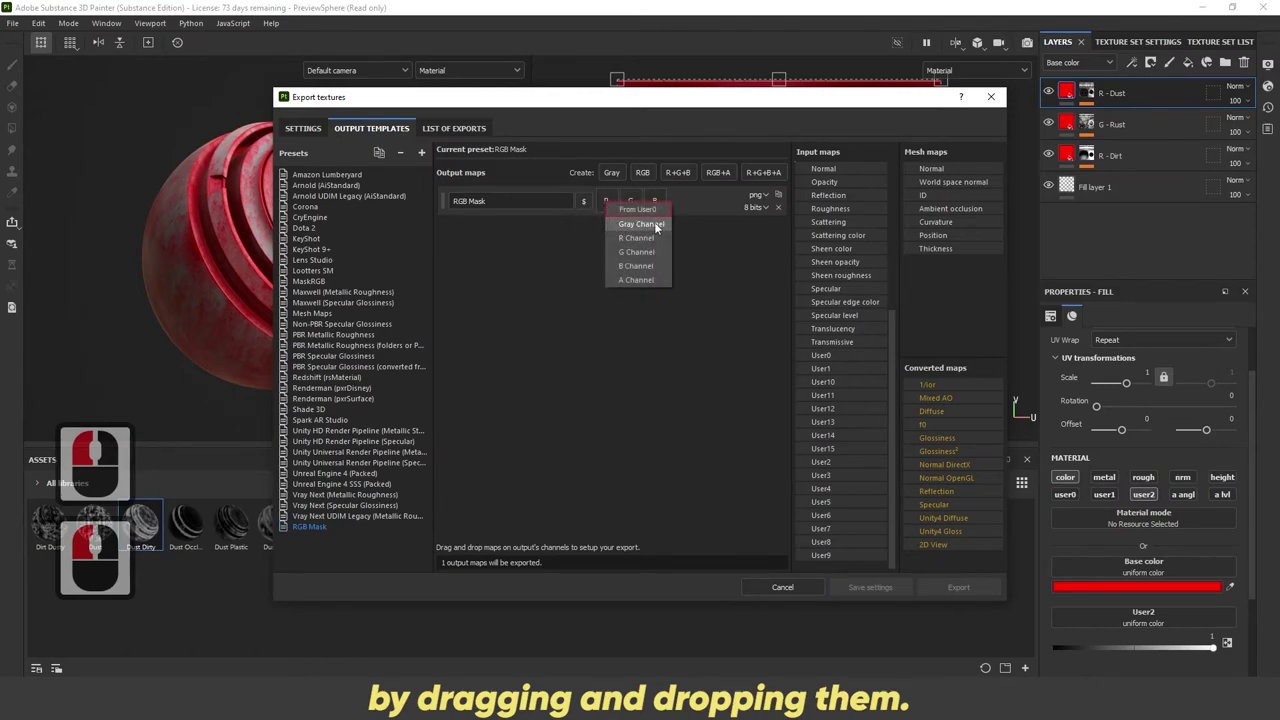
click(657, 225)
click(631, 203)
click(686, 233)
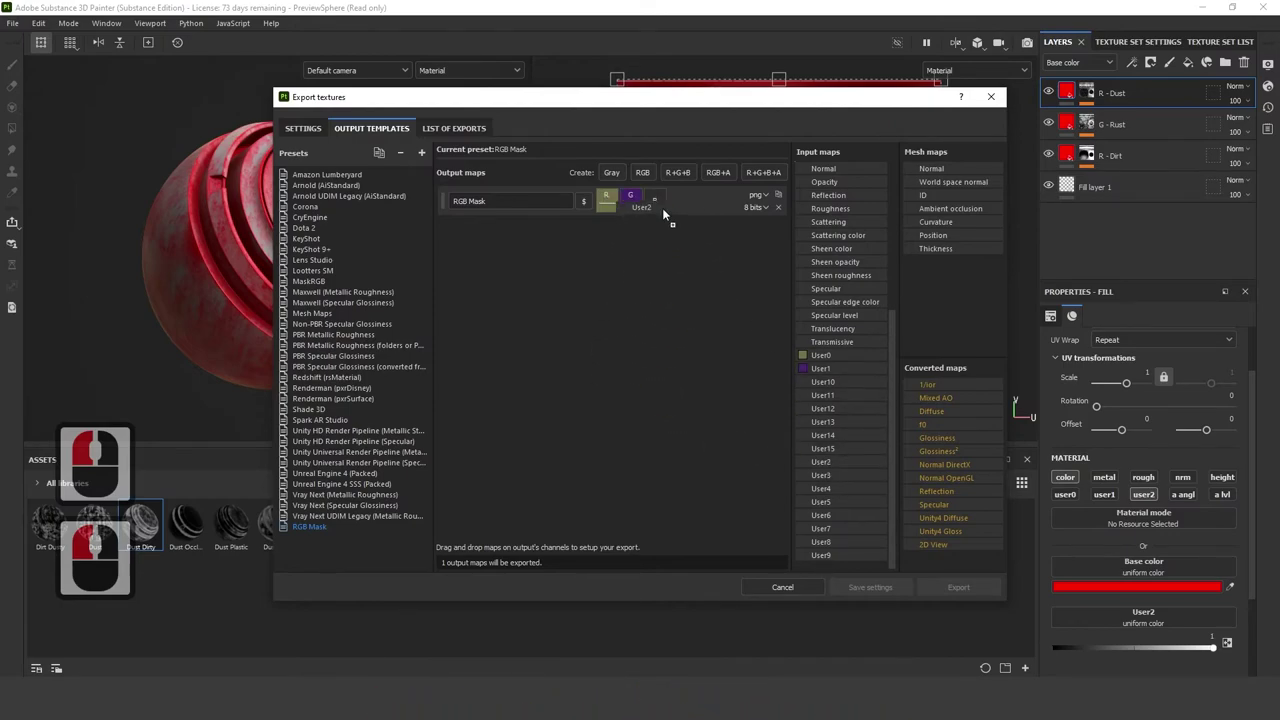
click(656, 198)
click(691, 227)
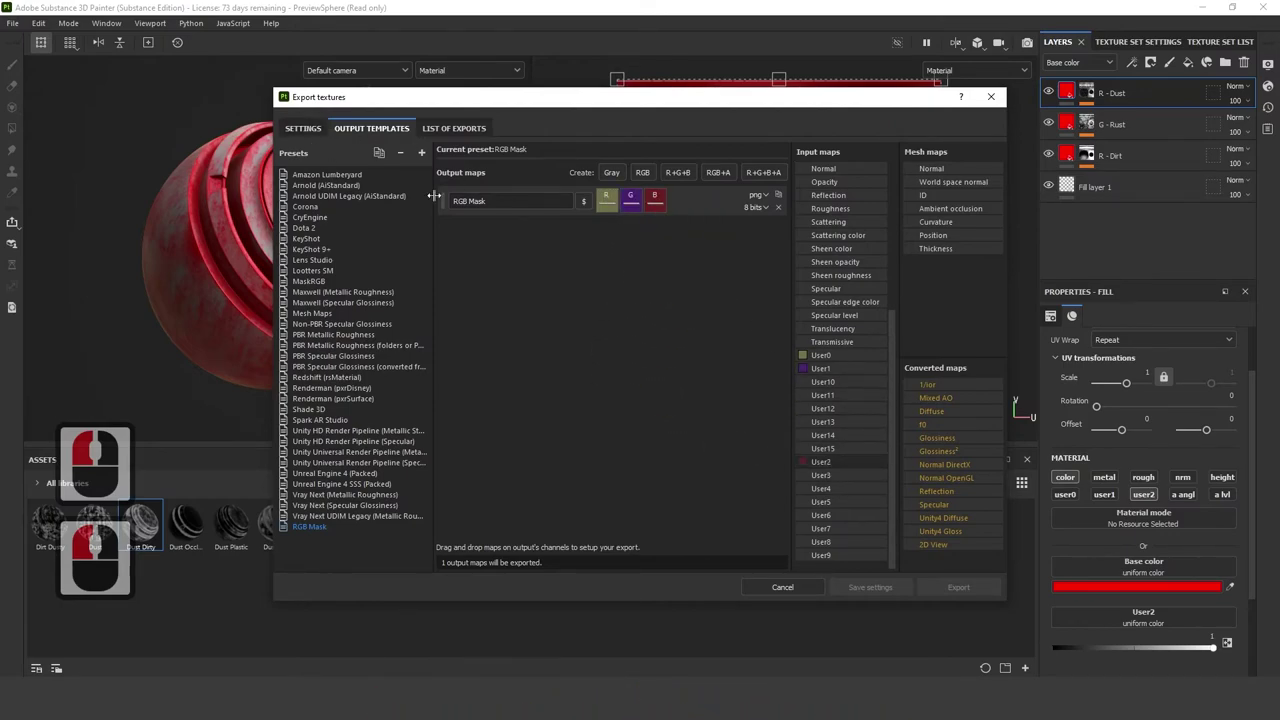
Step: Select the RGB Mask template in export settings, target the Desktop folder and export
click(440, 201)
click(510, 260)
click(316, 143)
click(632, 212)
click(649, 333)
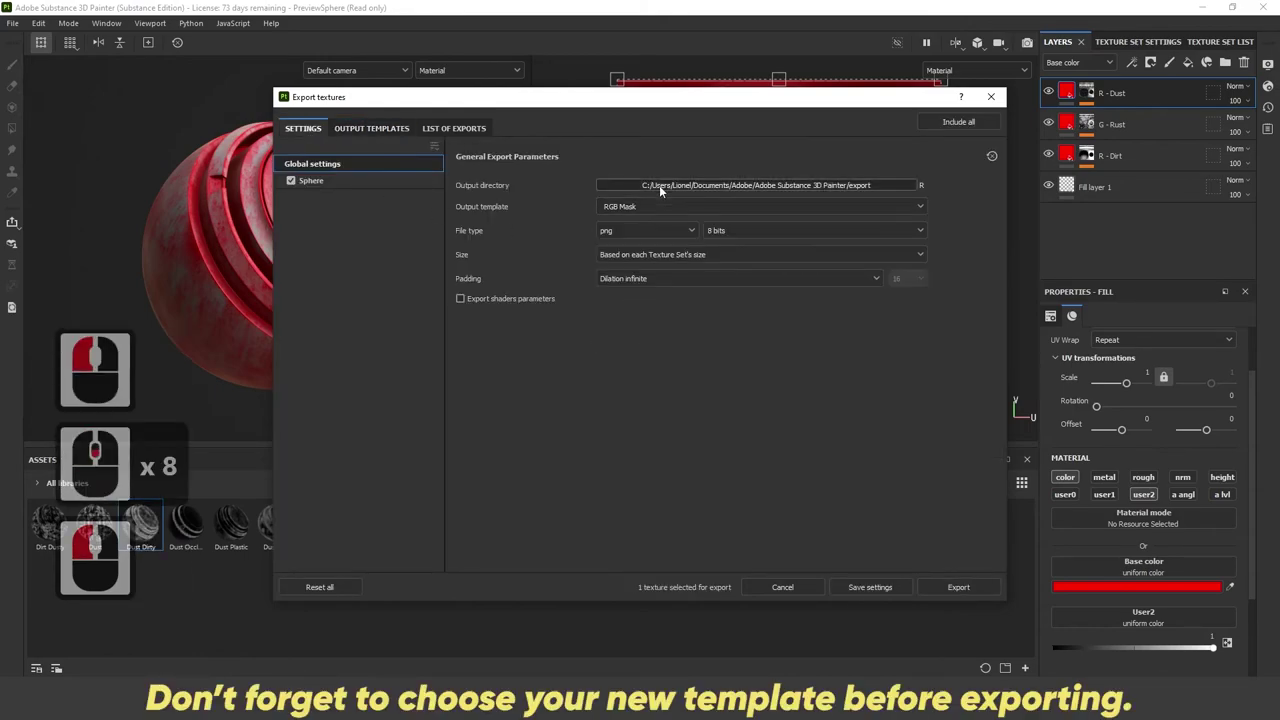
click(665, 188)
double_click(734, 440)
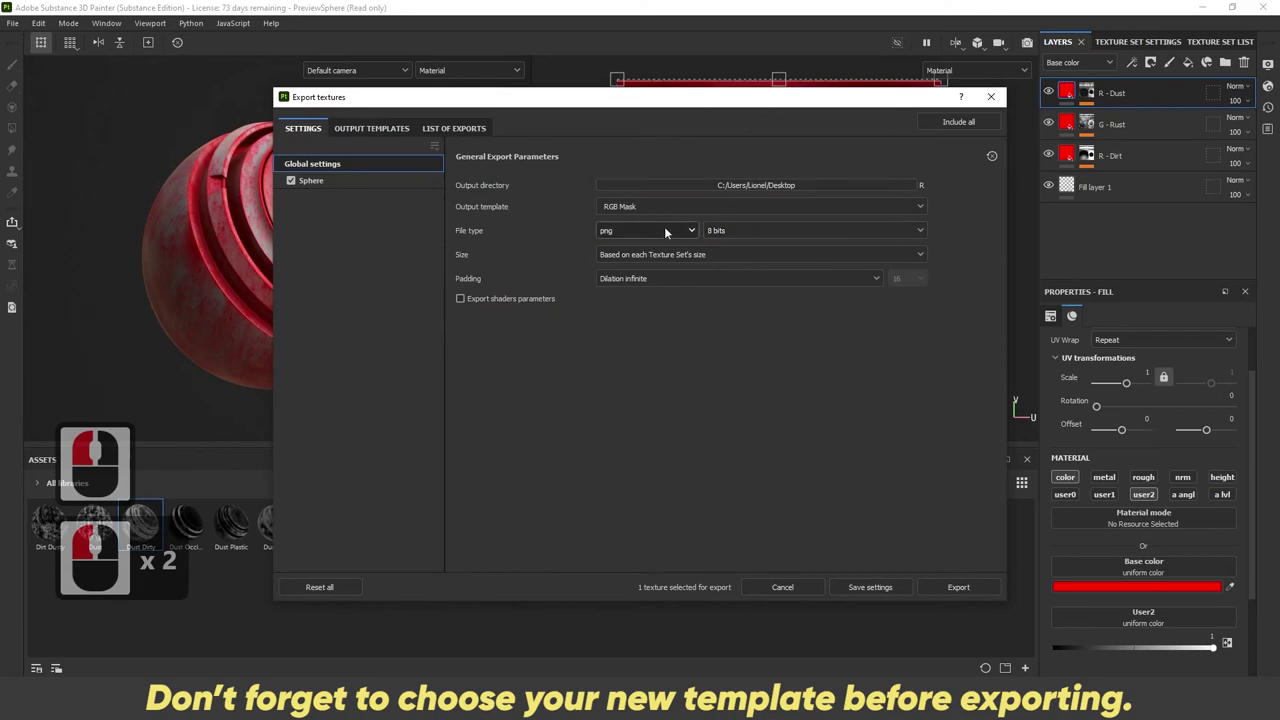
click(942, 584)
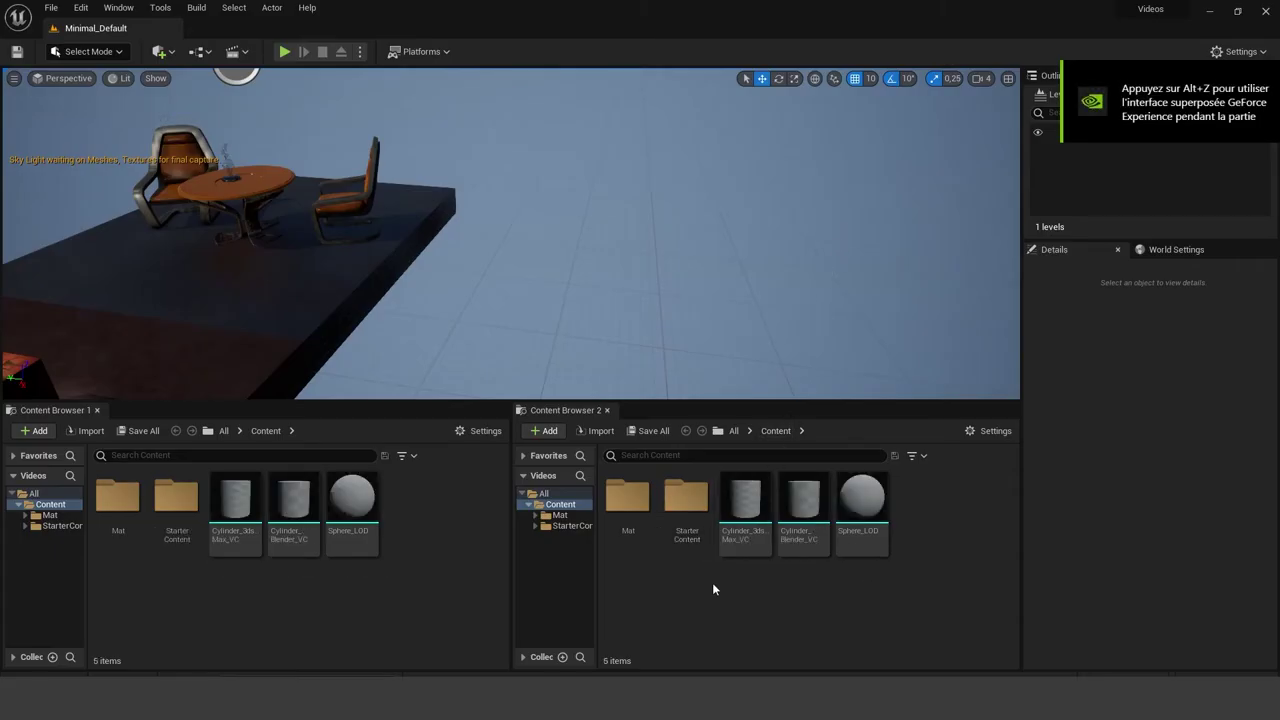
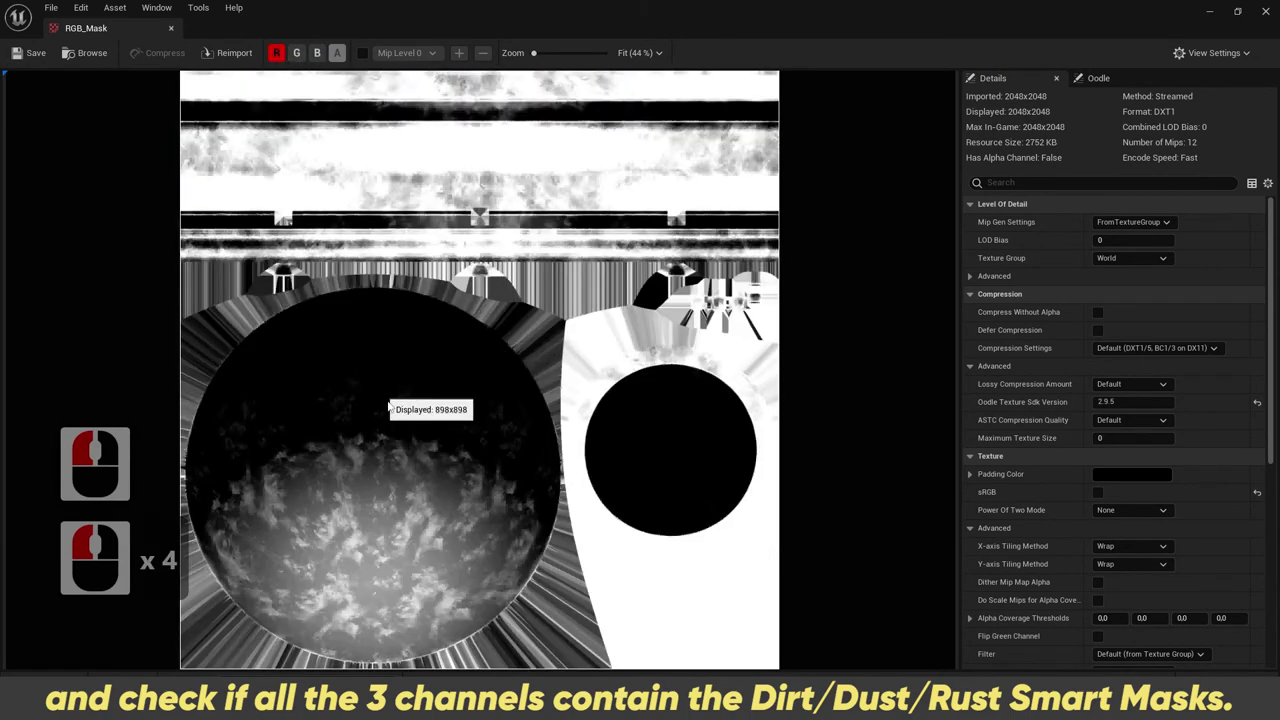
Step: Toggle the R, G and B channel buttons to view each mask alone, then show all combined
click(285, 58)
click(308, 59)
click(308, 59)
click(318, 52)
click(304, 53)
click(286, 64)
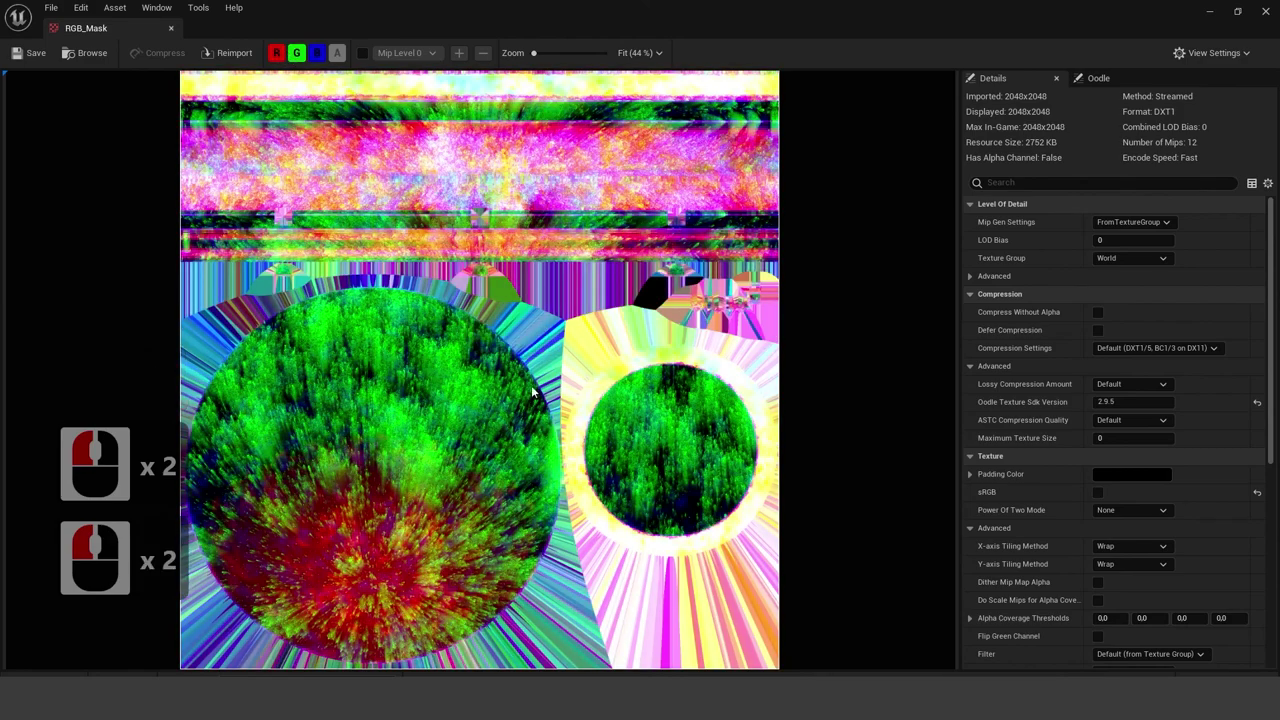